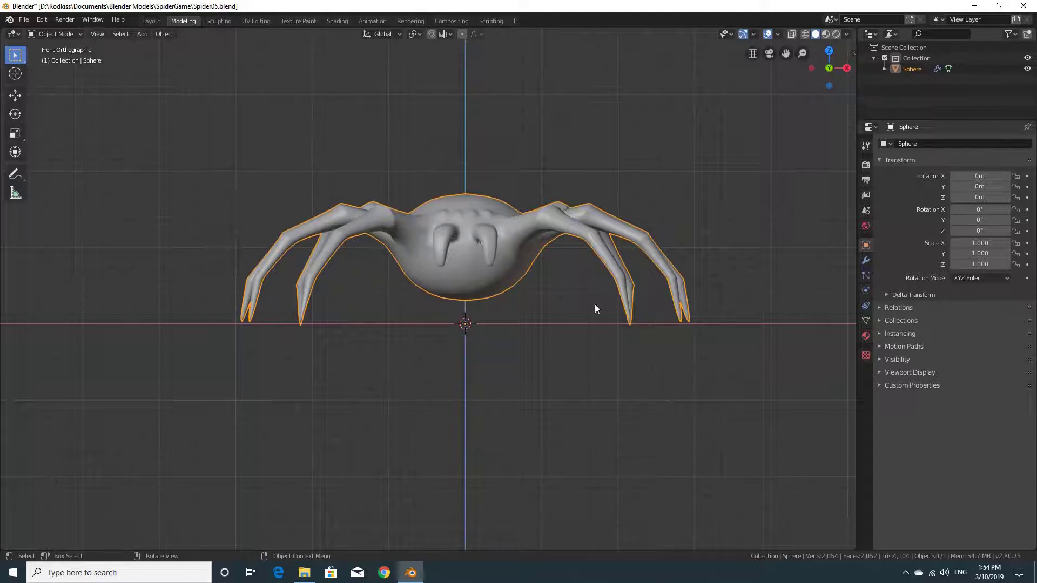
Apply the spider object's transforms (Ctrl+A) and inspect it from front and top views.
middle_click(605, 333)
key("KP_1")
left_click(491, 279)
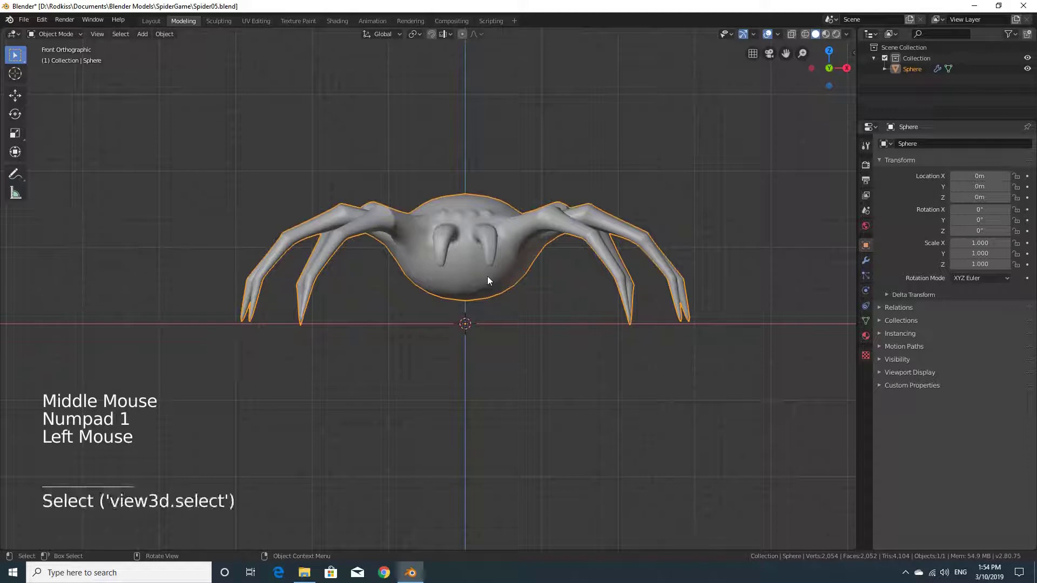
left_click(21, 106)
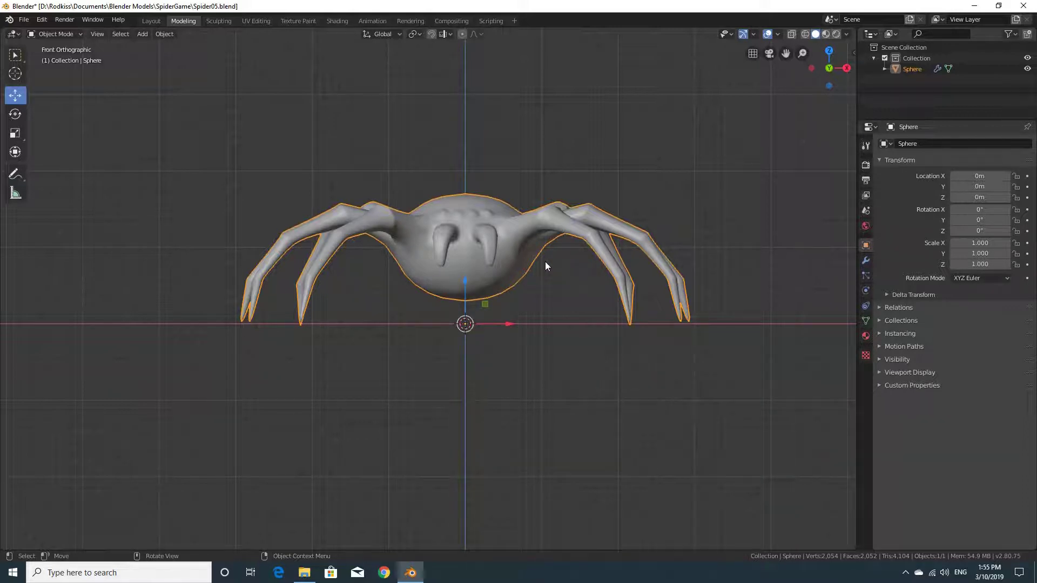
middle_click(528, 295)
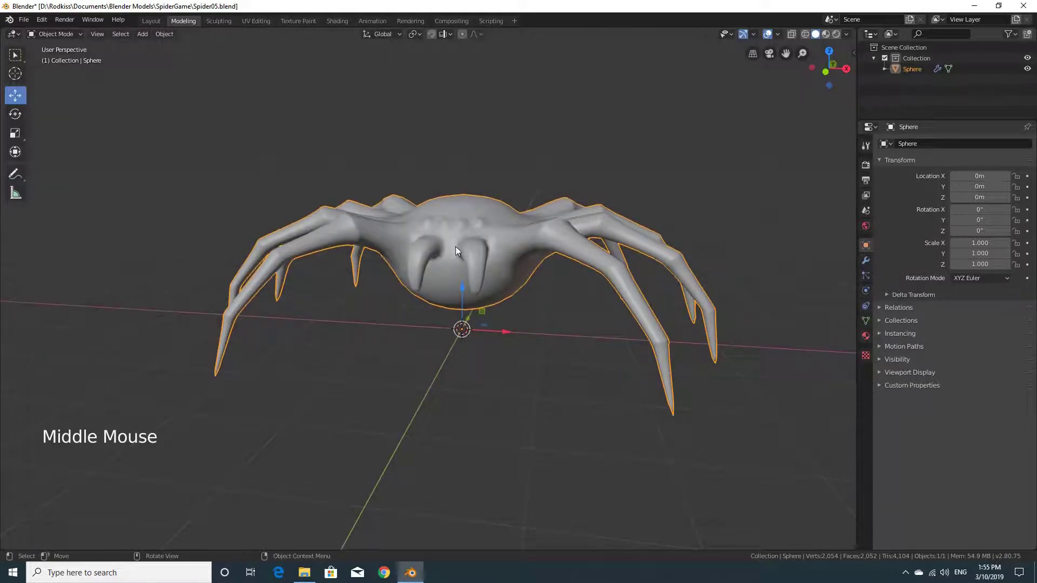
right_click(449, 251)
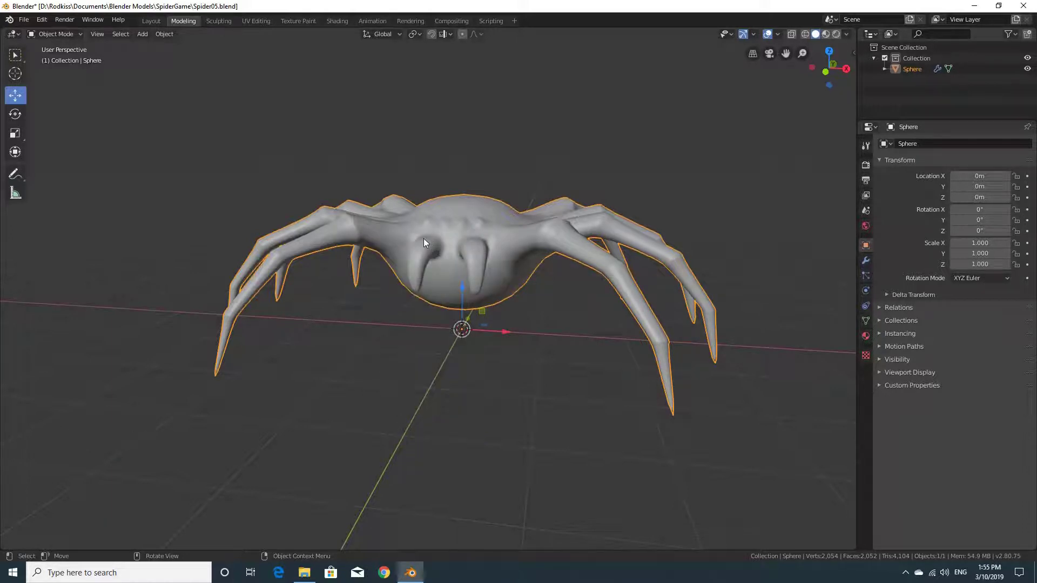
key("ctrl+a")
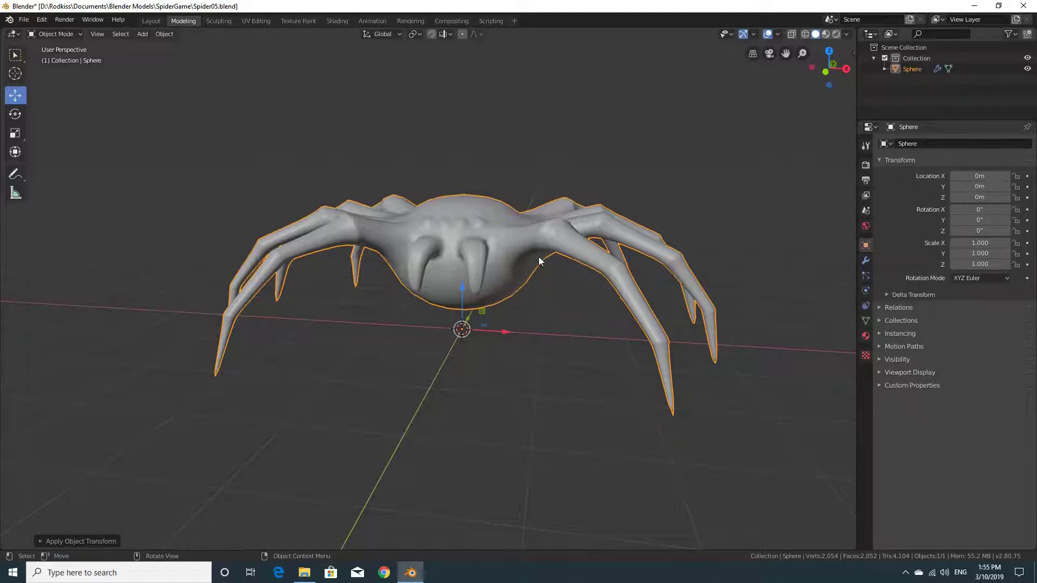
middle_click(543, 260)
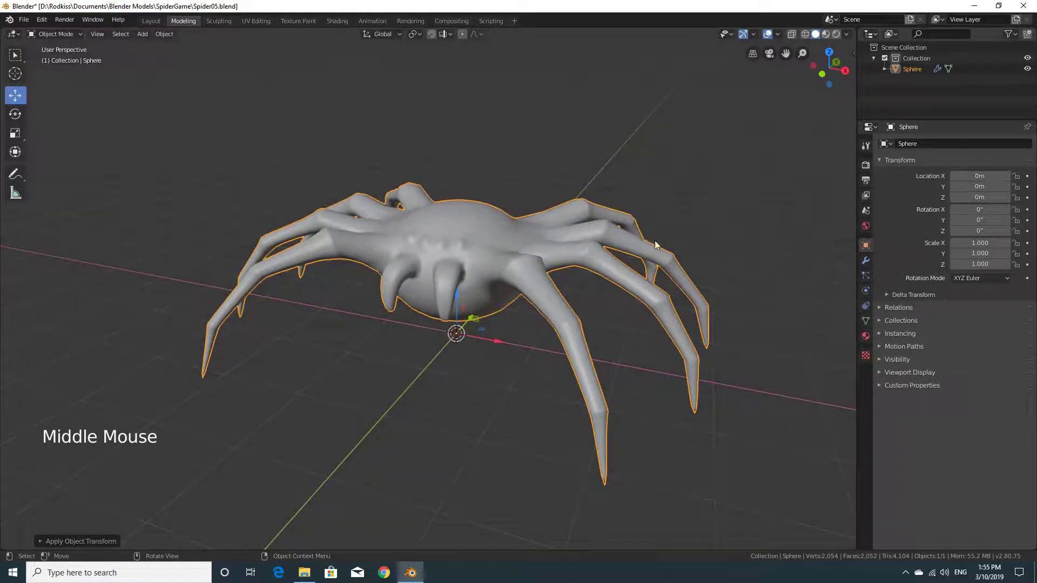
middle_click(651, 249)
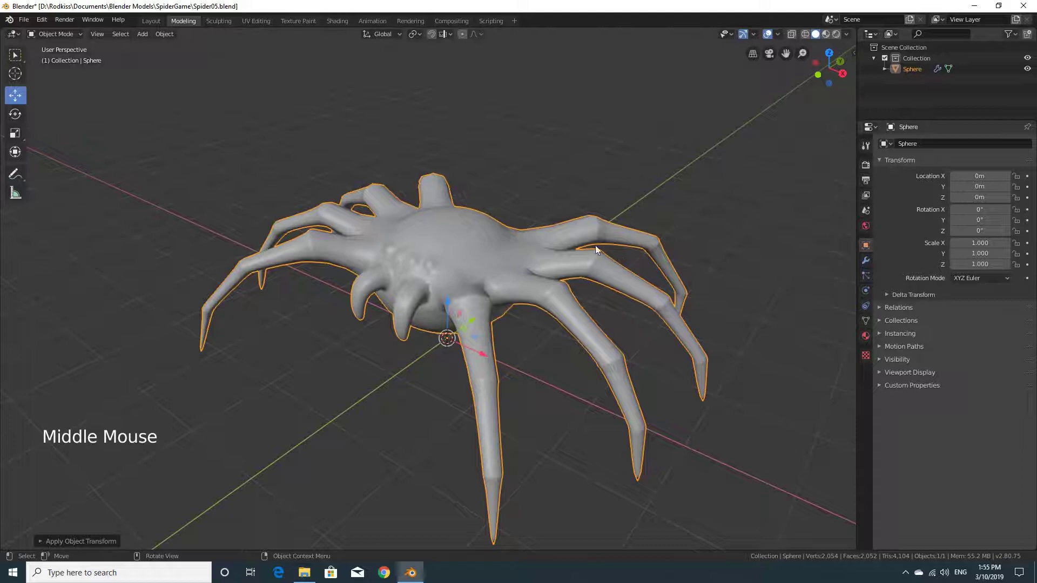
middle_click(638, 260)
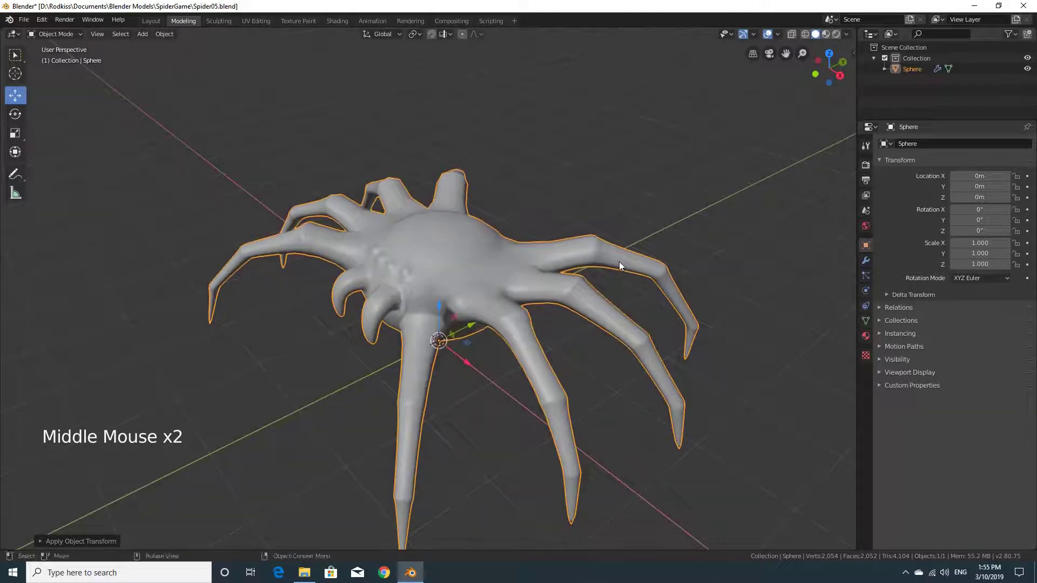
key("ctrl+a")
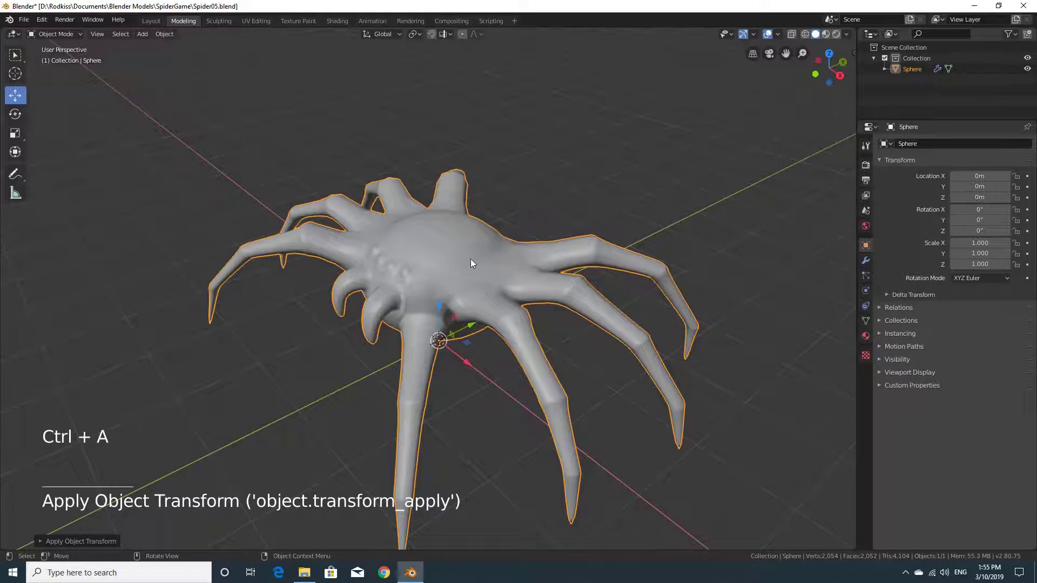
middle_click(488, 262)
middle_click(520, 271)
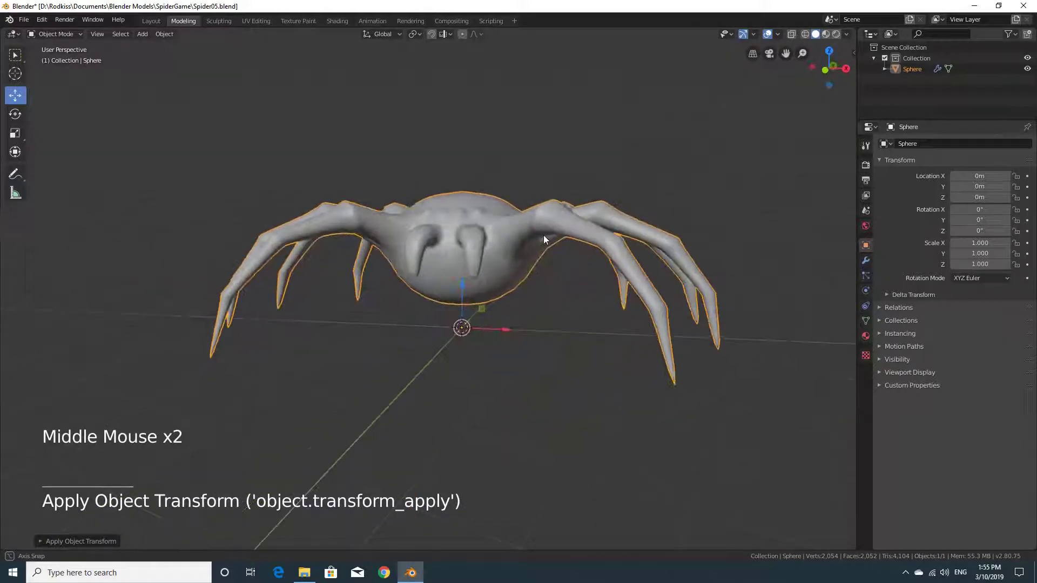
key("KP_1")
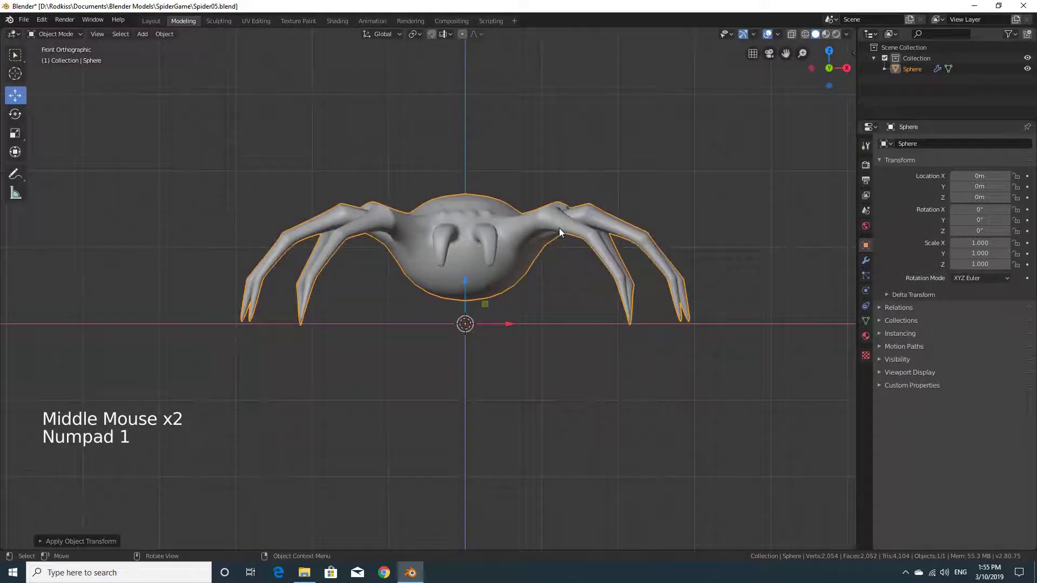
middle_click(659, 269)
scroll("up", 3)
middle_click(575, 316)
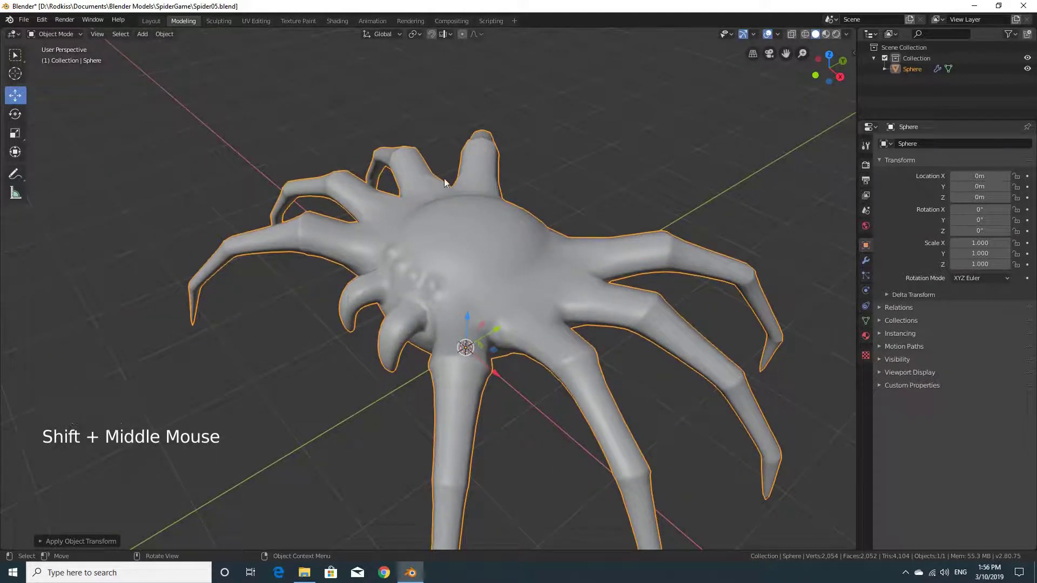
Add an armature with a single bone at the spider's origin beneath the body.
left_click(290, 155)
left_click(145, 39)
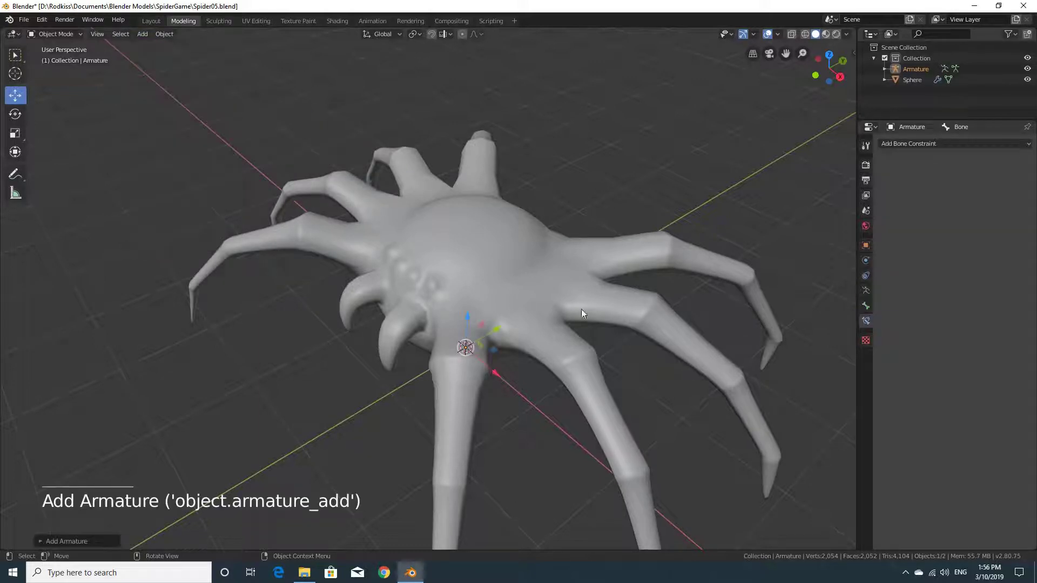
middle_click(598, 306)
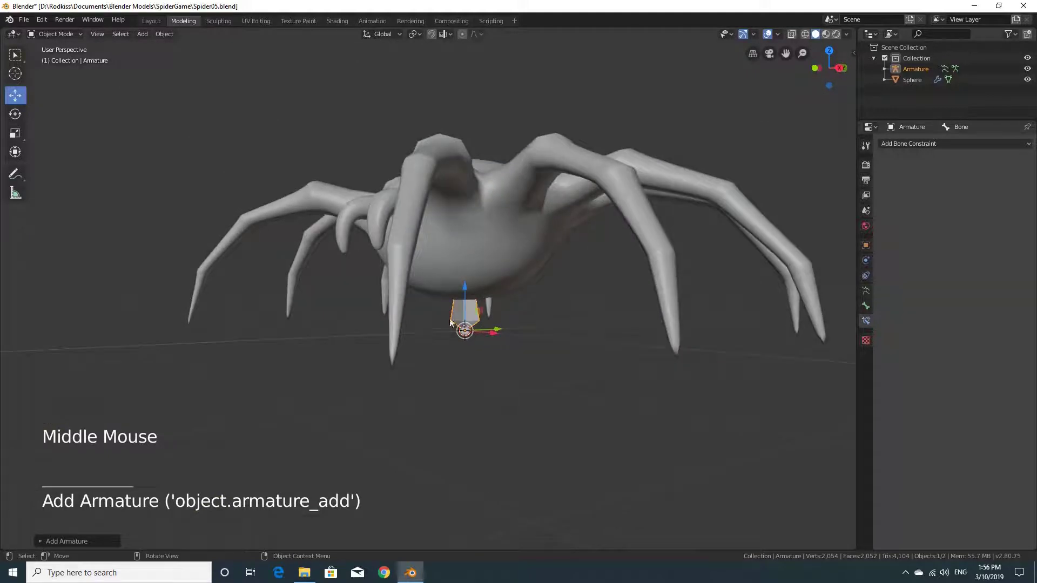
middle_click(521, 347)
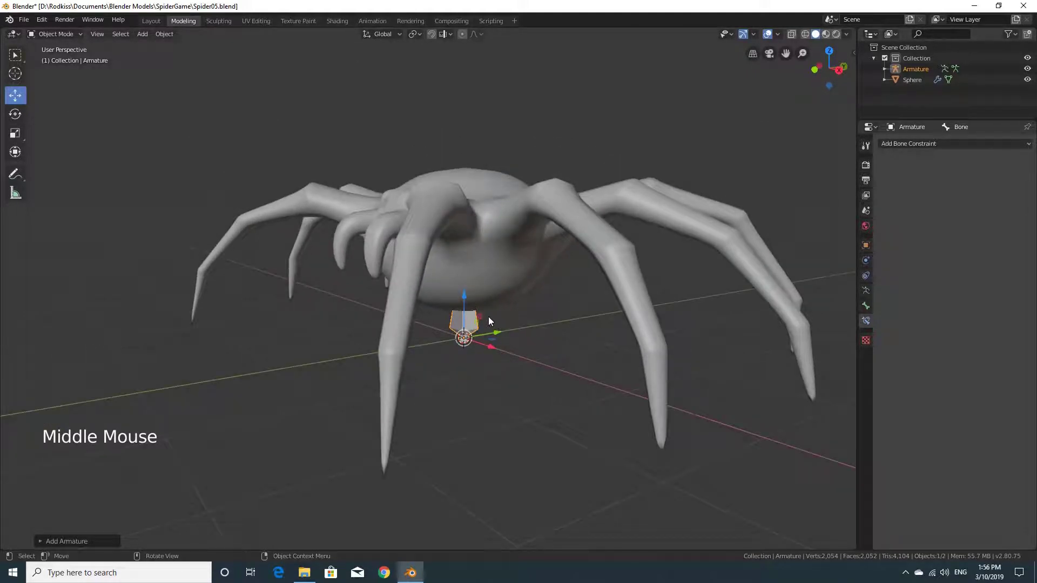
middle_click(538, 323)
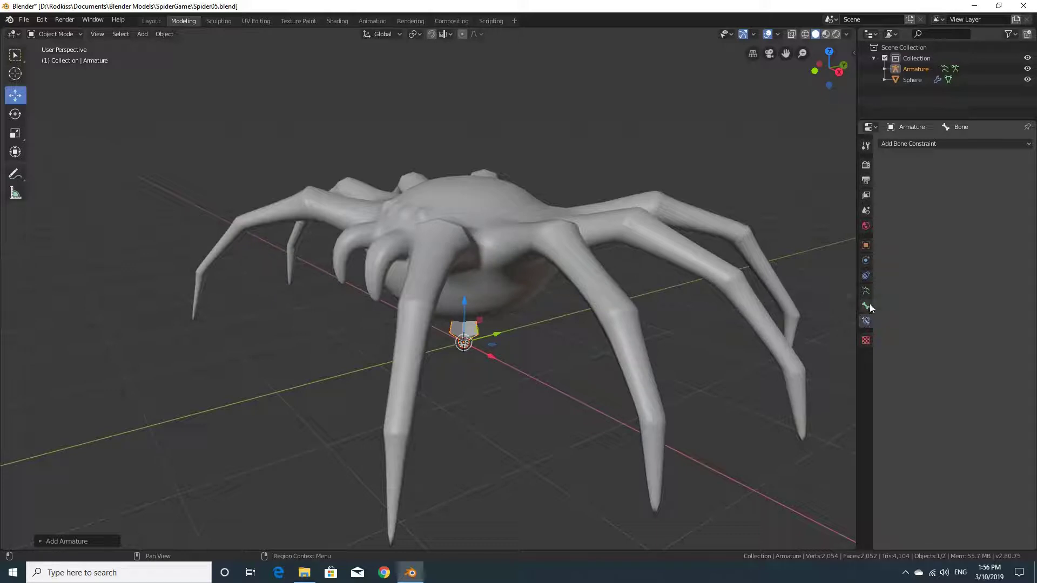
Enable In Front in the armature's Viewport Display so the bone shows through the body.
left_click(869, 306)
left_click(870, 296)
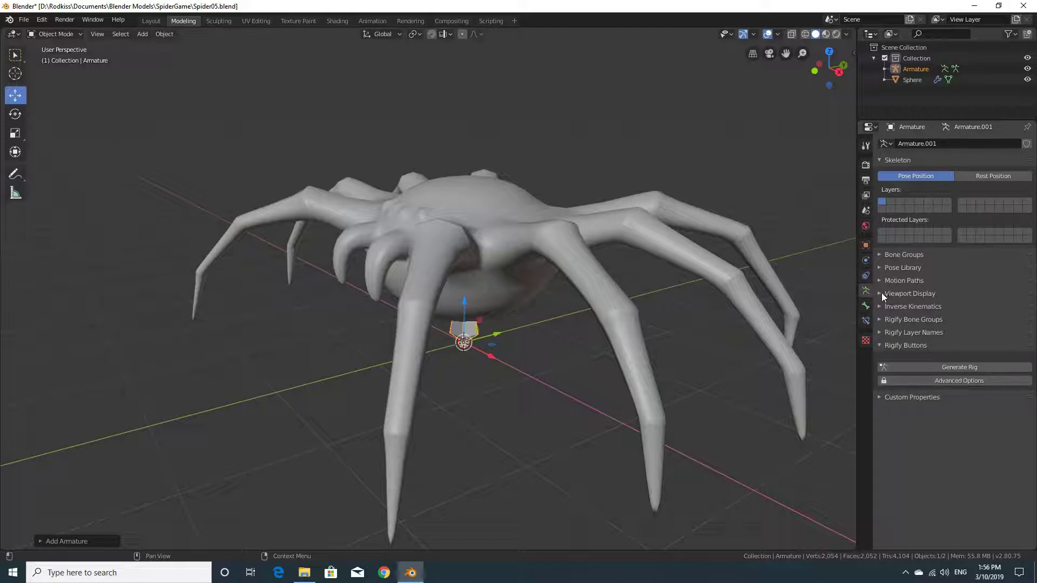
left_click(884, 295)
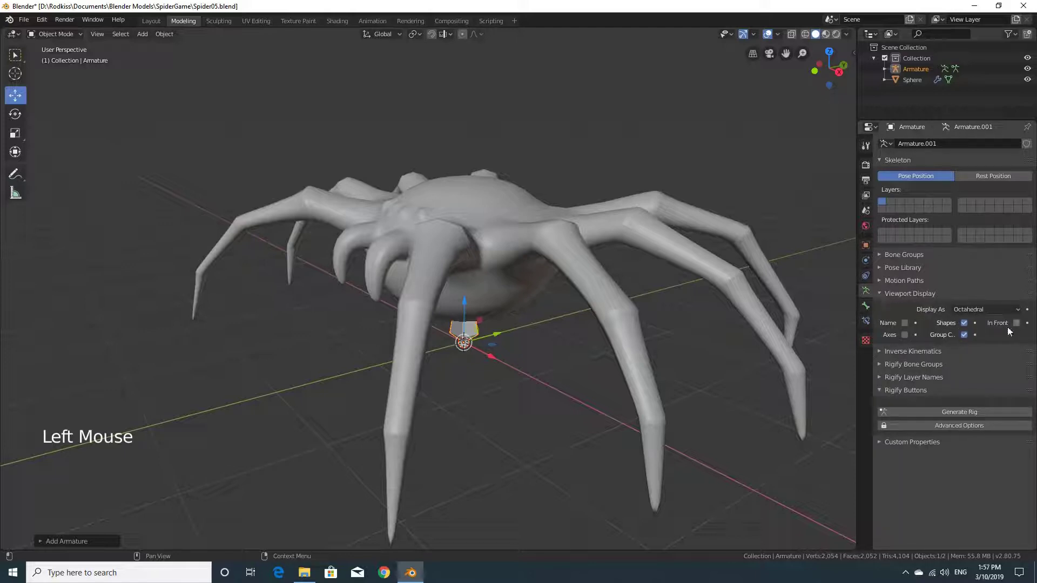
left_click(1021, 326)
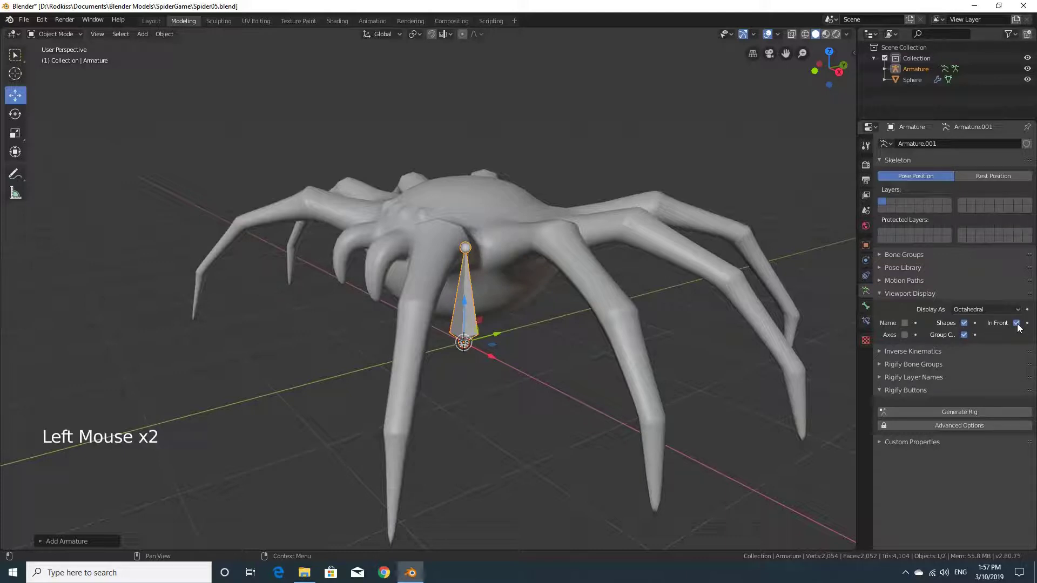
middle_click(508, 290)
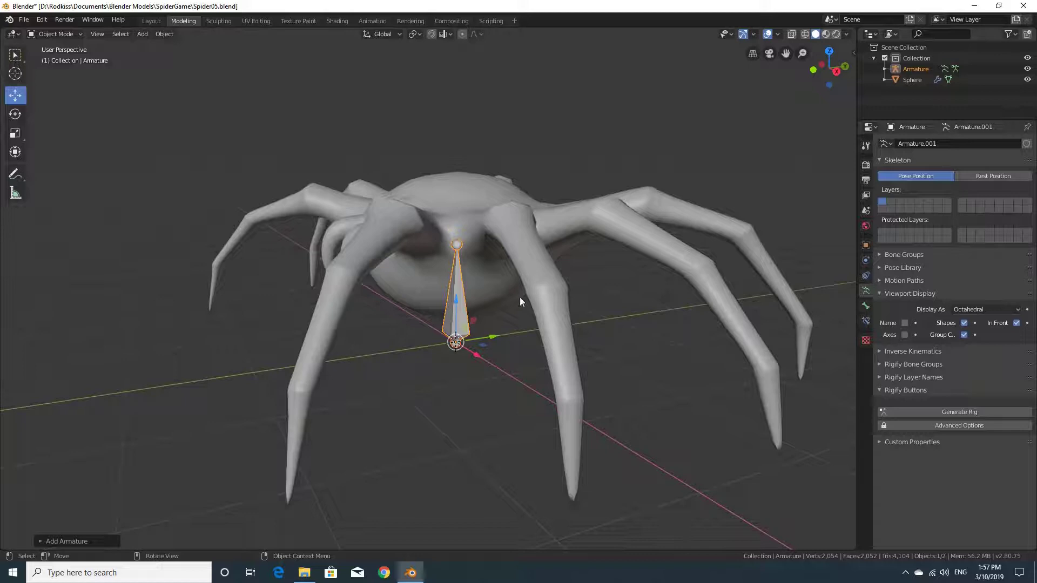
scroll("up", 3)
middle_click(586, 323)
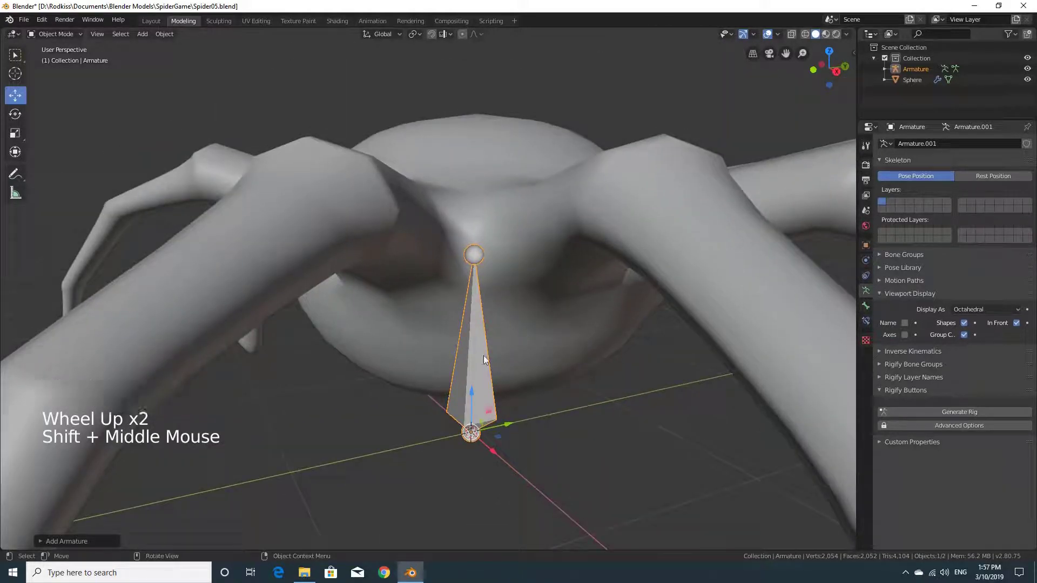
middle_click(581, 400)
scroll("down", 3)
scroll("down", 3)
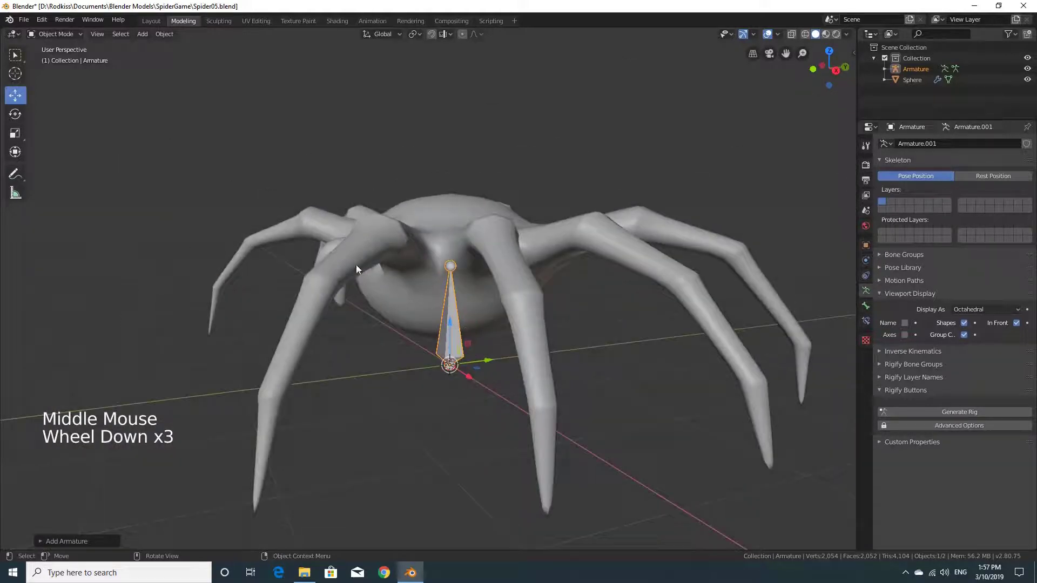
In Edit Mode, move the bone along Z so its base sits at the body centre.
left_click(70, 40)
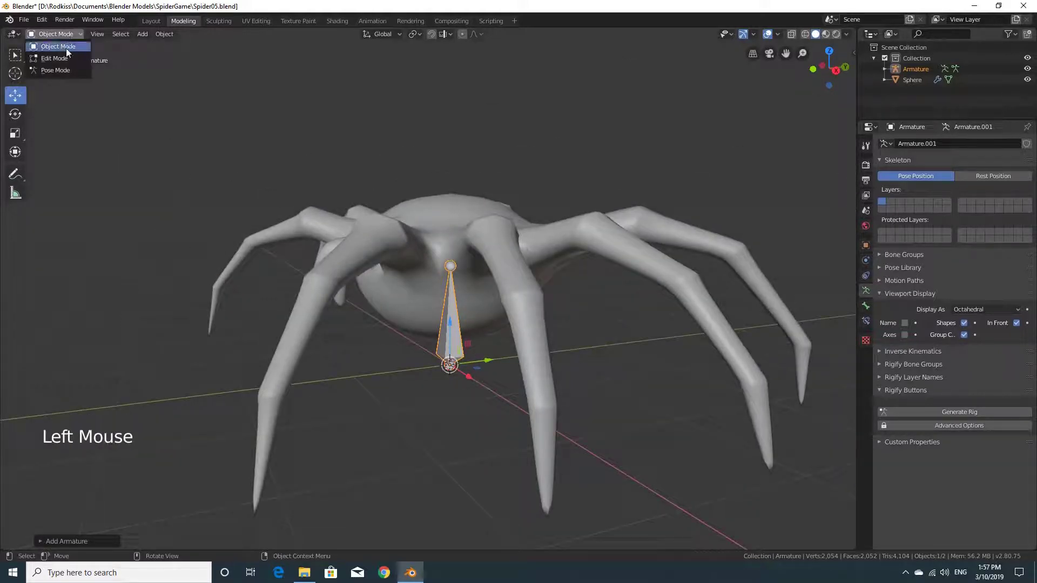
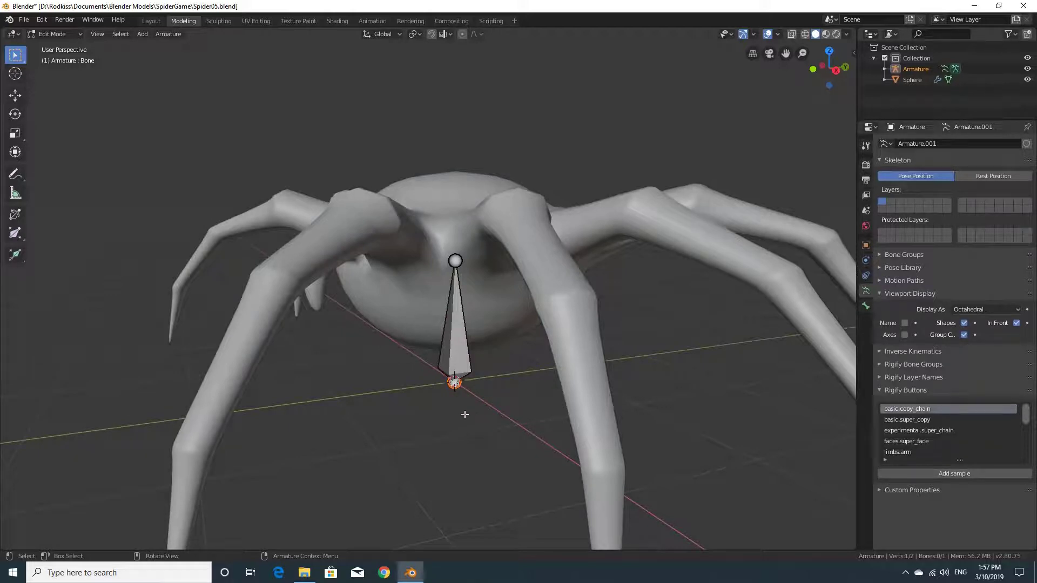
key("g")
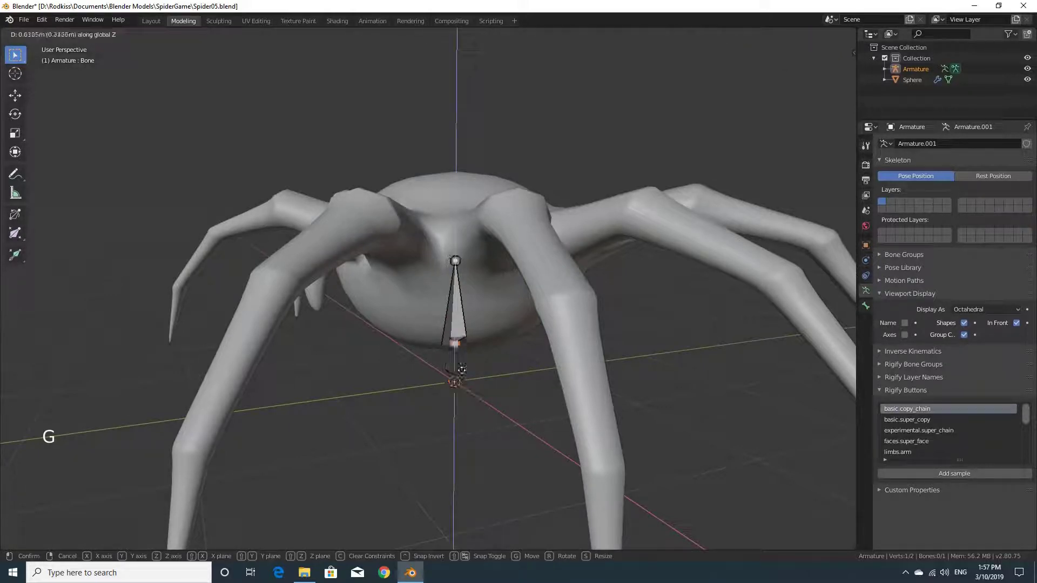
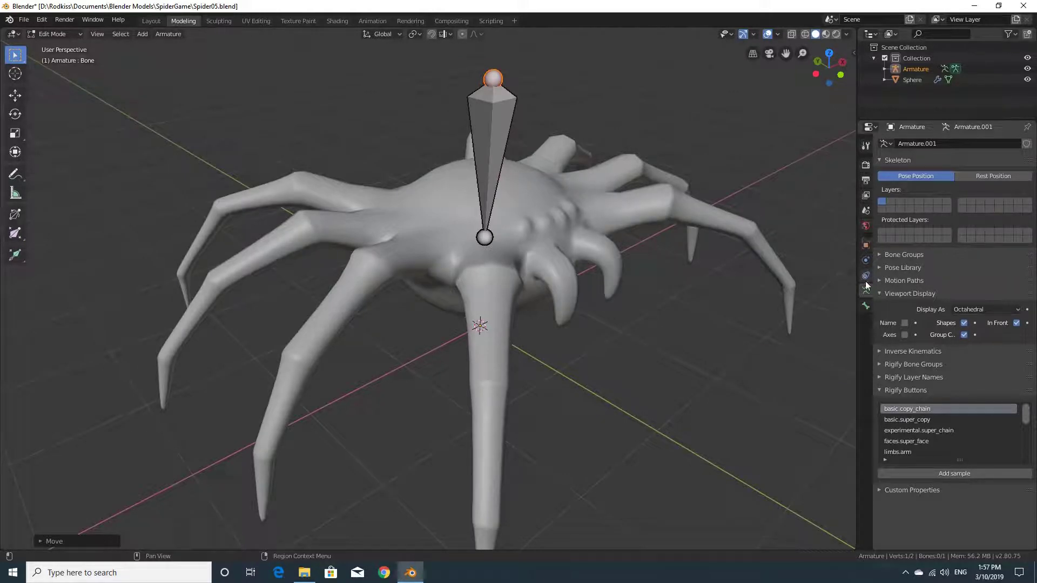
left_click(866, 308)
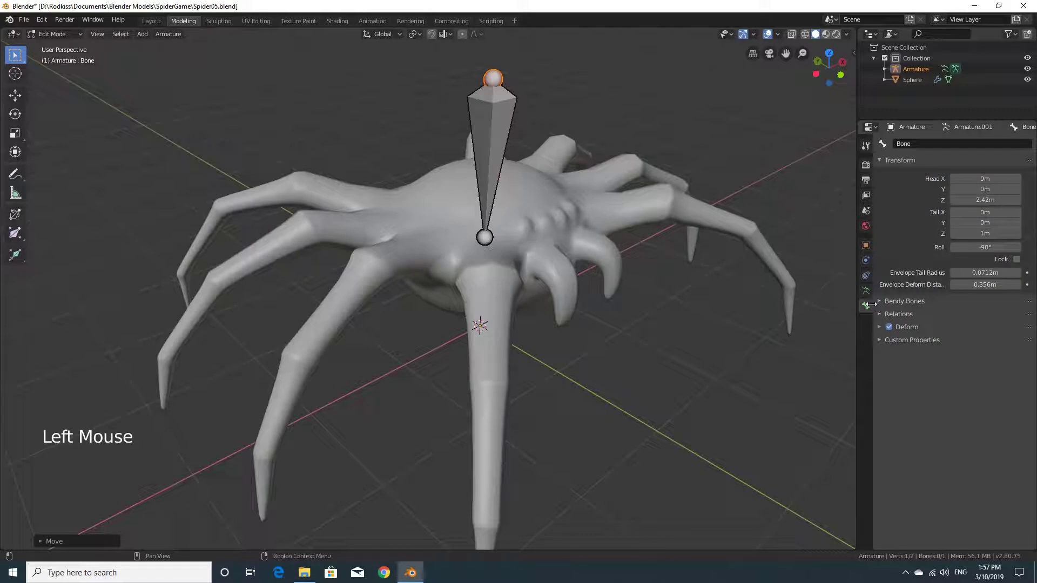
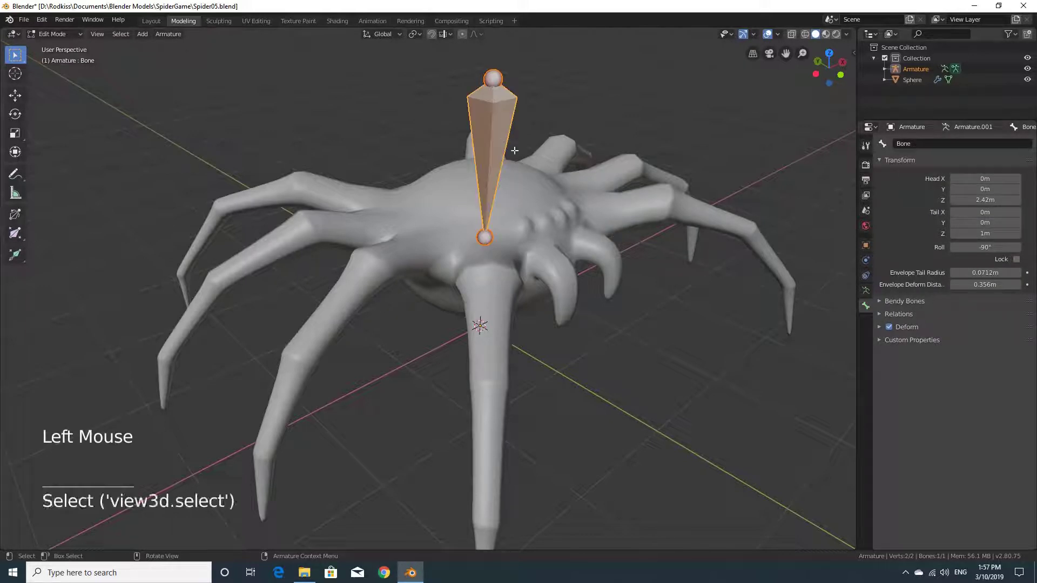
middle_click(750, 232)
scroll("up", 3)
middle_click(681, 247)
middle_click(627, 297)
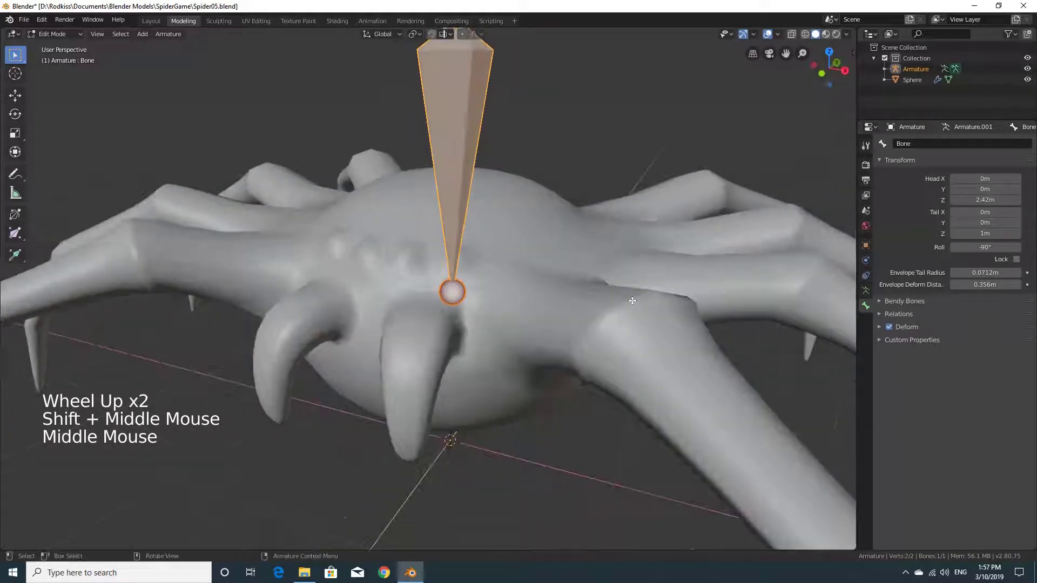
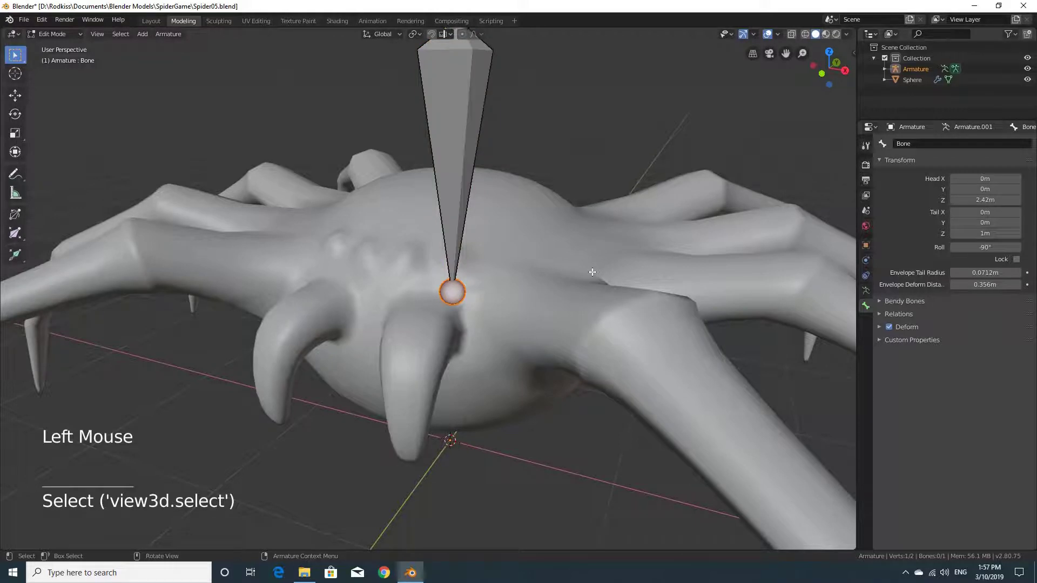
key("KP_1")
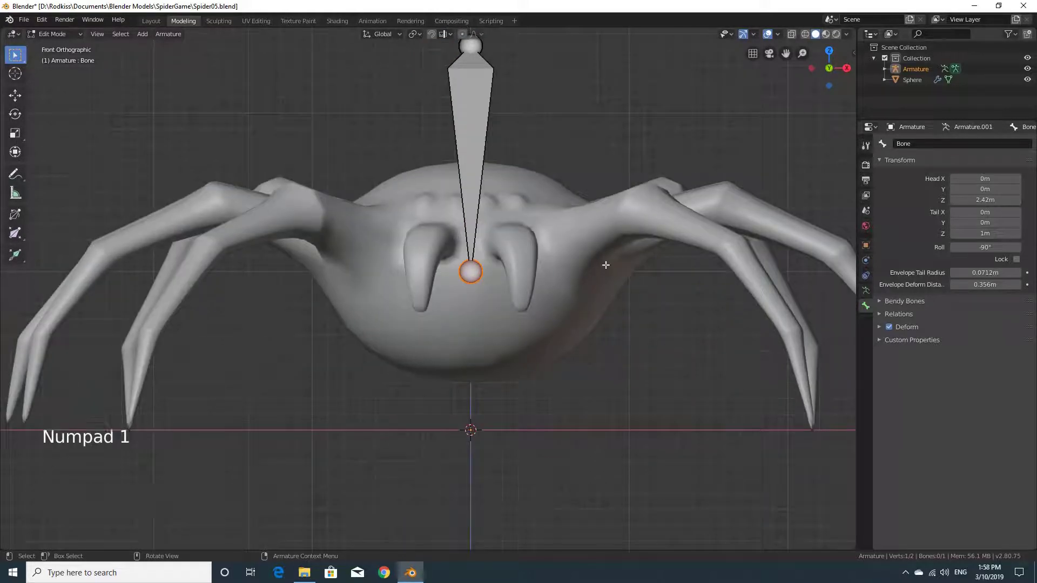
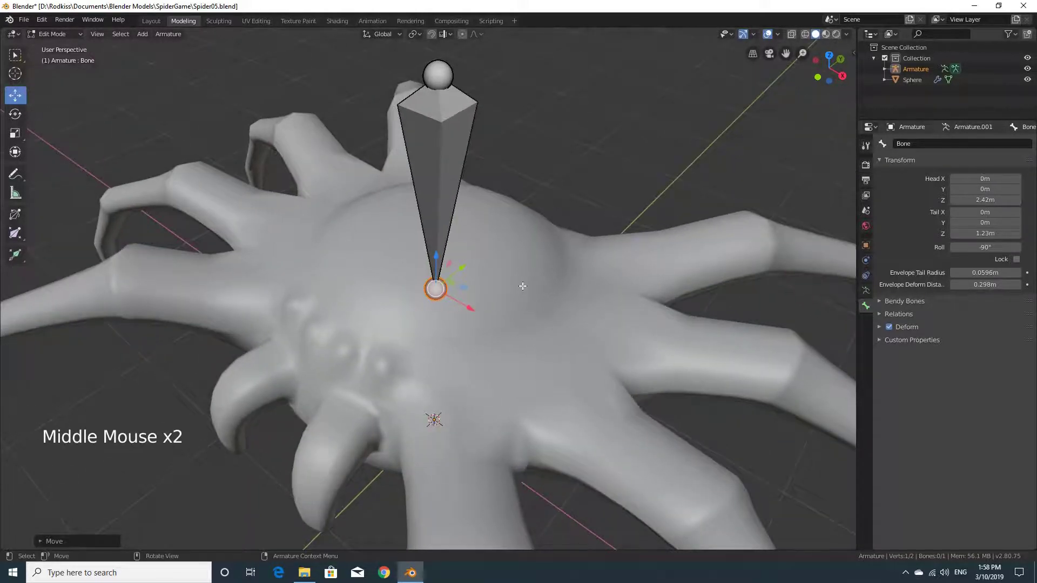
From top view, extrude Bone.001 from the bone tip toward the front-right leg and show the Tool options.
key("KP_7")
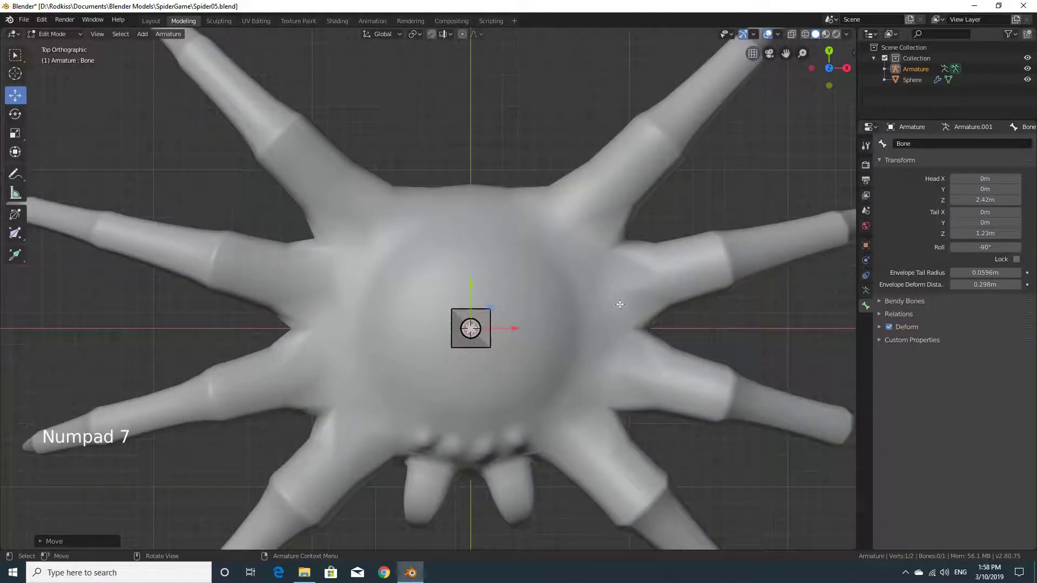
middle_click(597, 355)
key("KP_7")
key("e")
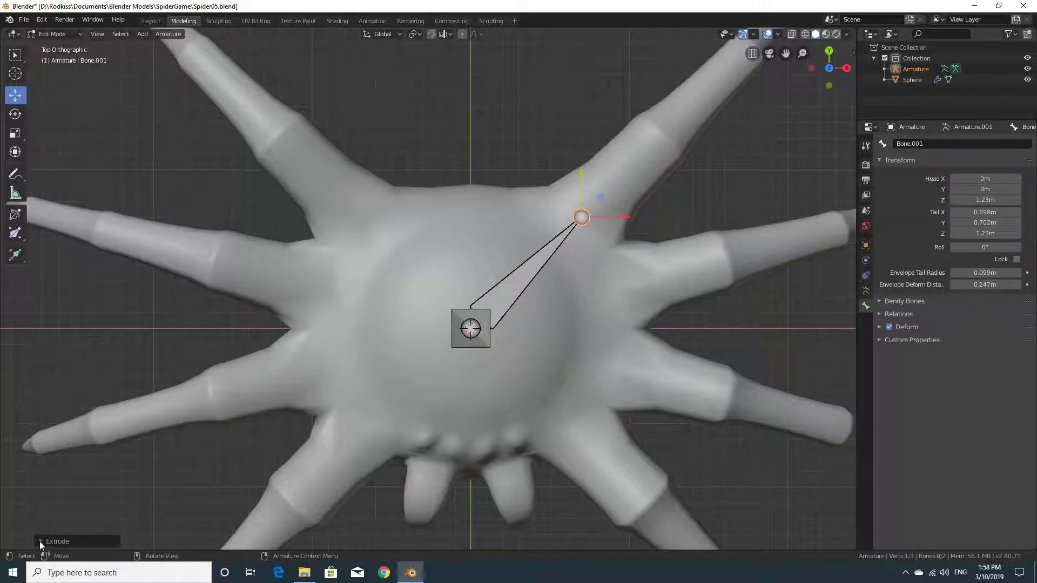
left_click(43, 546)
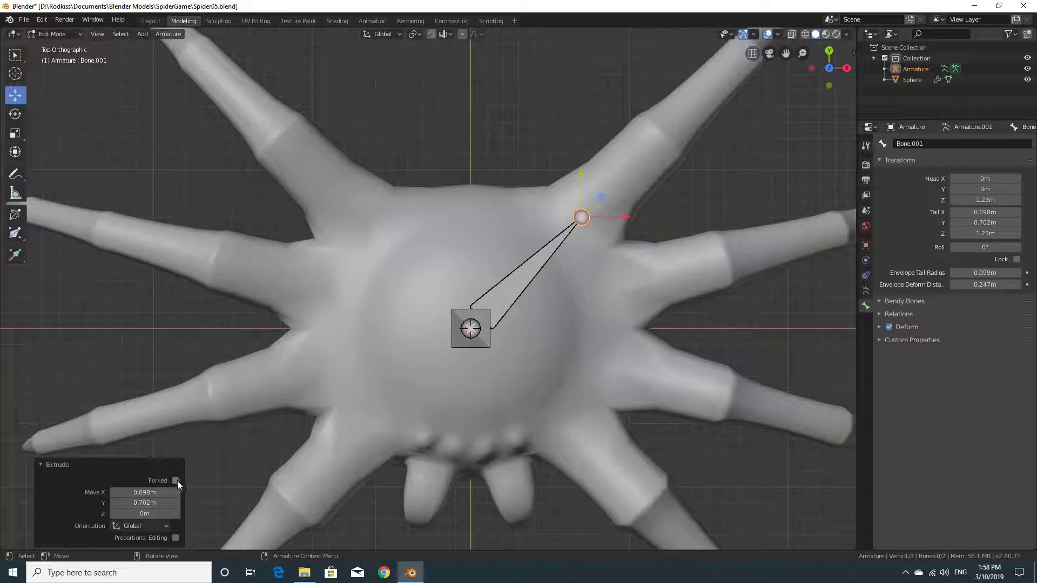
left_click(179, 485)
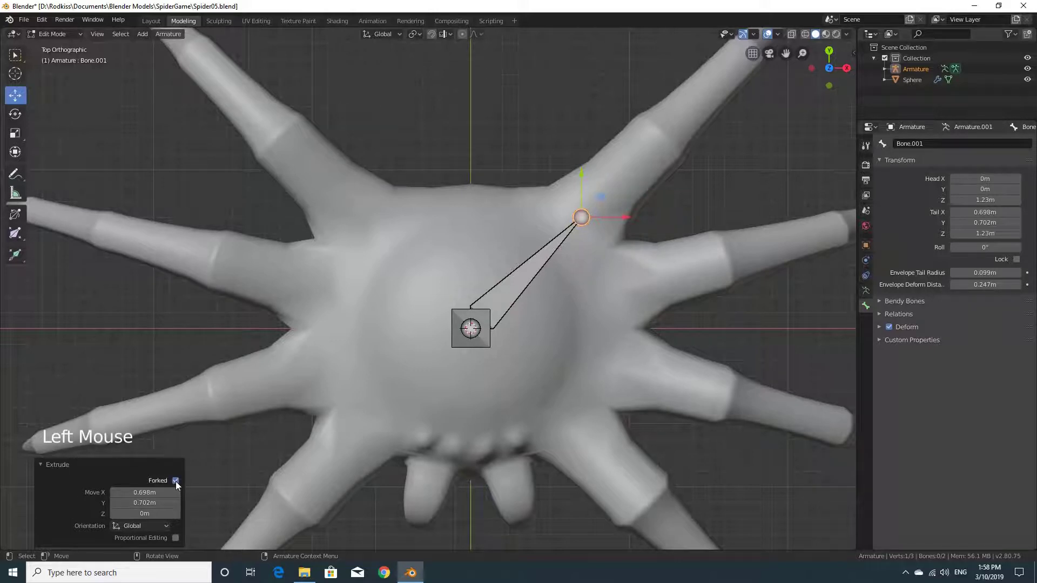
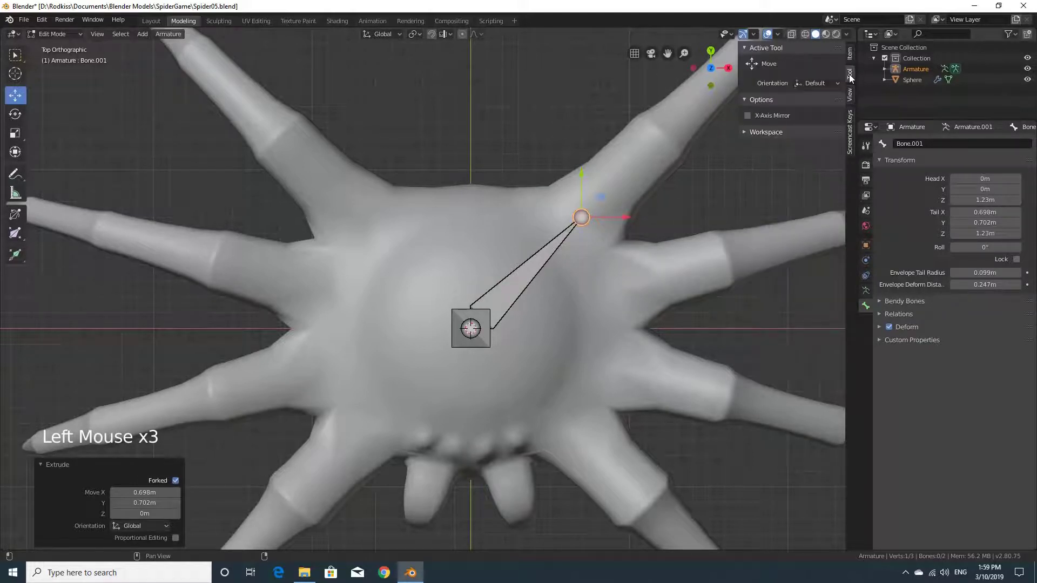
Turn on X-Axis Mirror and delete the unmirrored Bone.001.
left_click(752, 120)
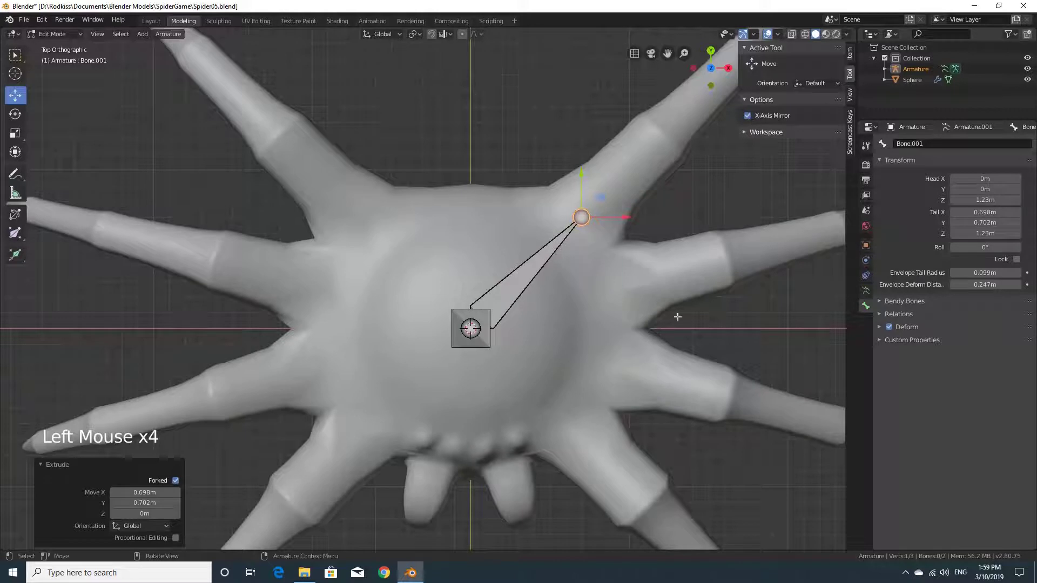
middle_click(675, 363)
left_click(596, 220)
key("Delete")
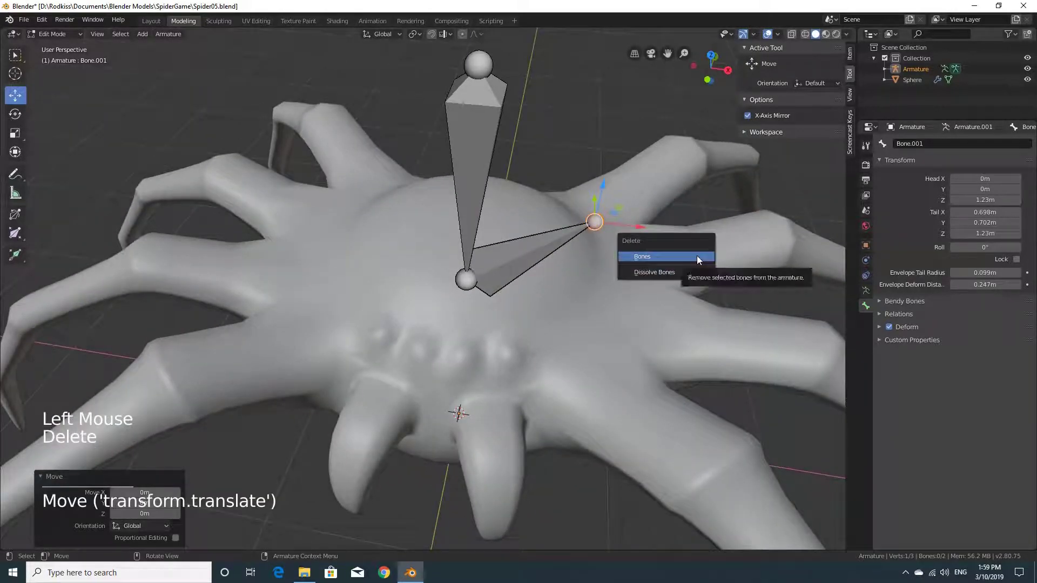
left_click(494, 249)
key("Delete")
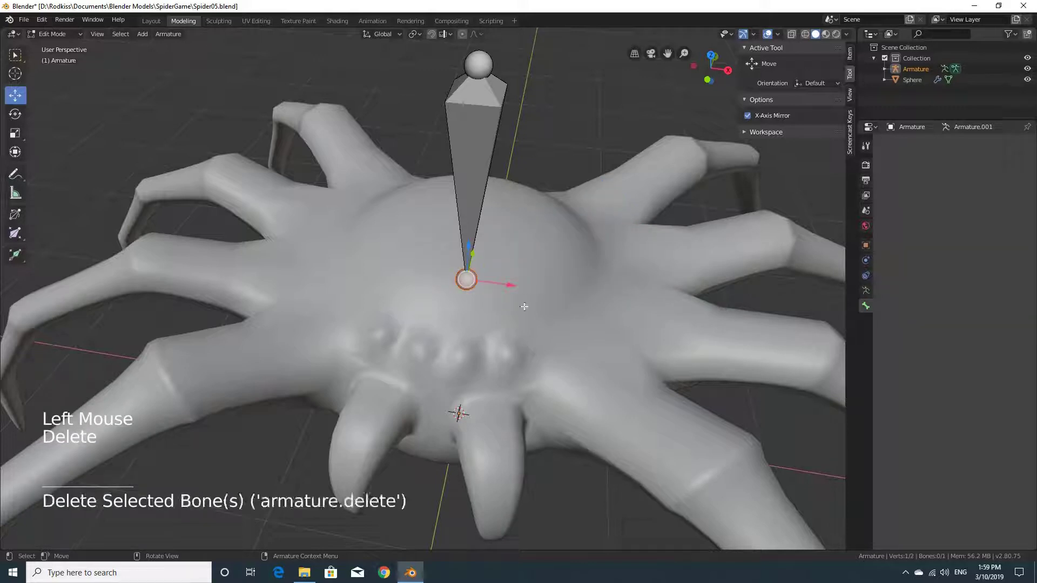
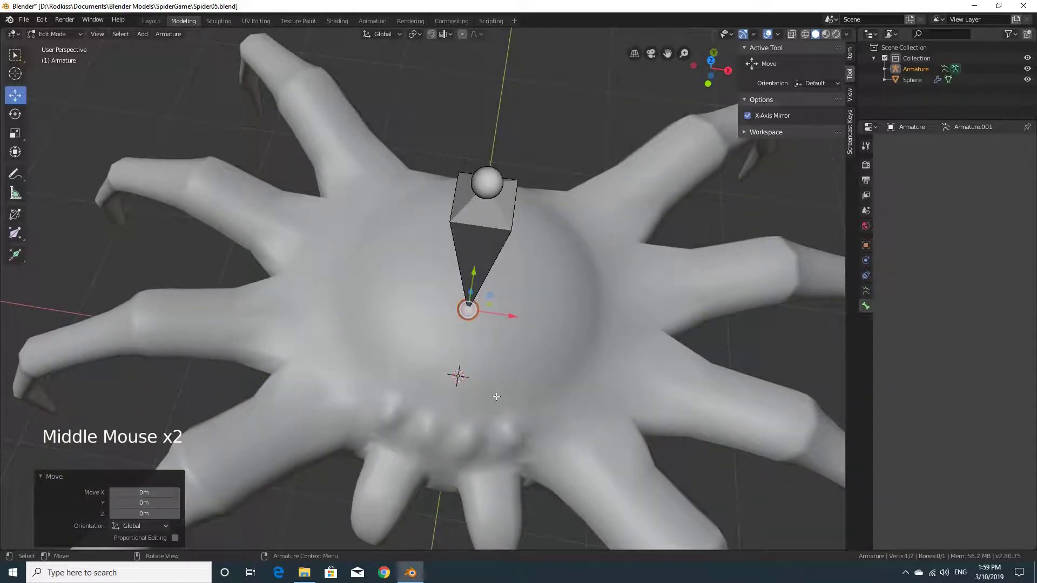
Extrude a mirrored bone pair (Bone_R) toward the front-left and front-right legs.
key("KP_7")
key("e")
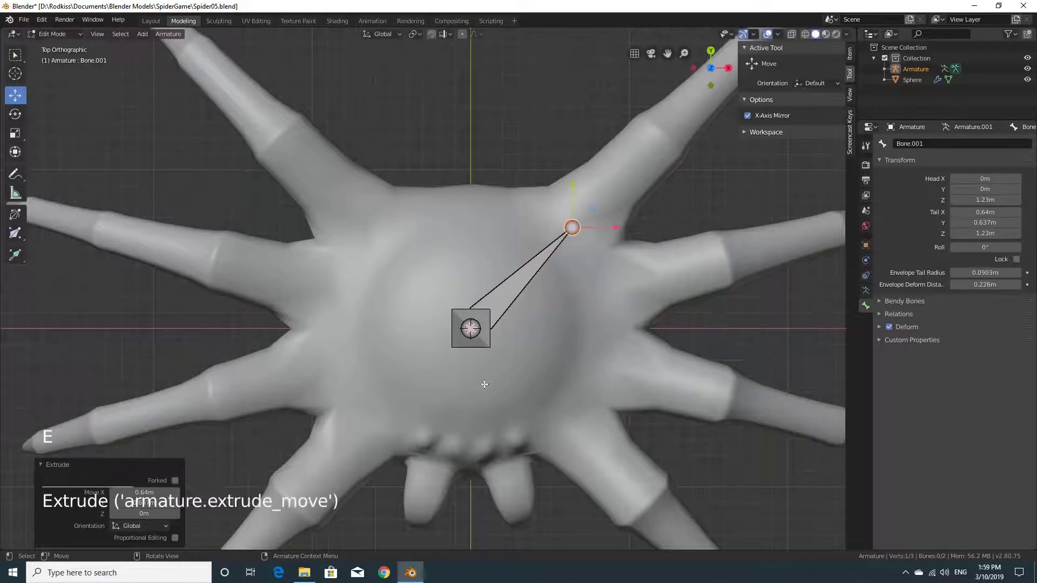
Extrude mirrored bones (Bone_R.001) from the side bones out along the front legs.
left_click(177, 485)
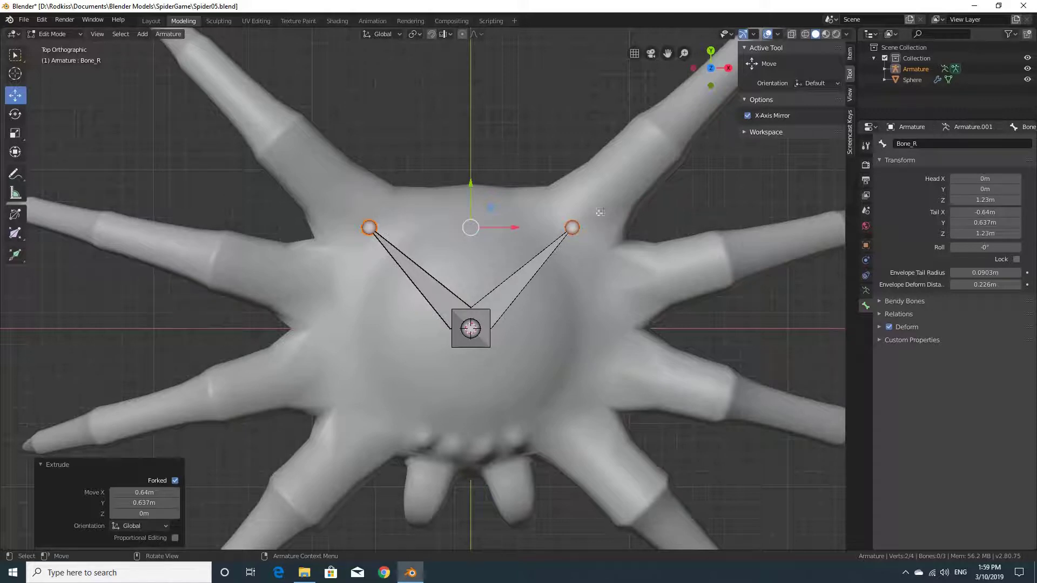
key("e")
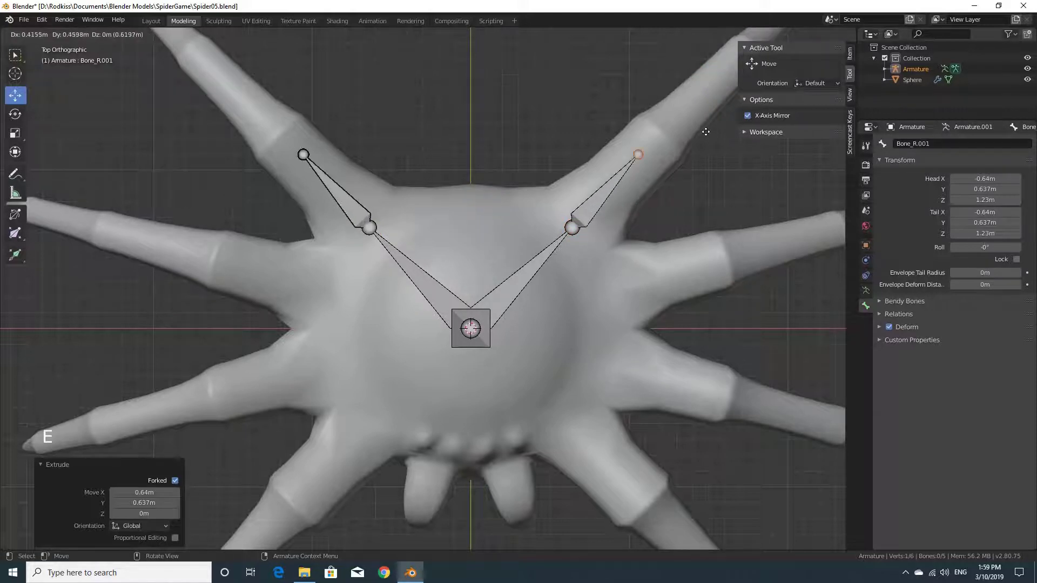
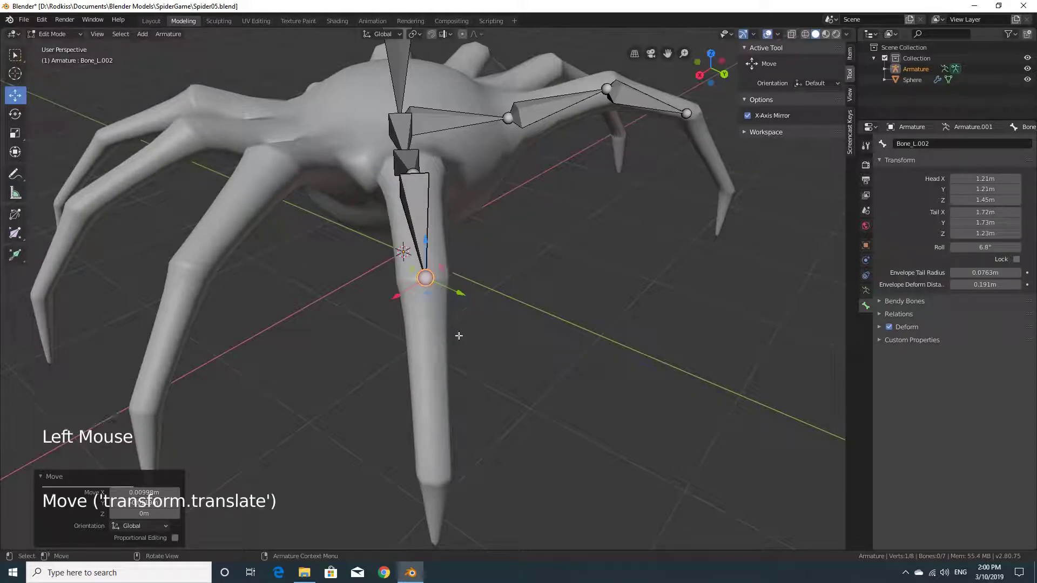
Extrude Bone_R.003 and Bone_R.004 down the front leg toward the foot, aligned in side view.
key("e")
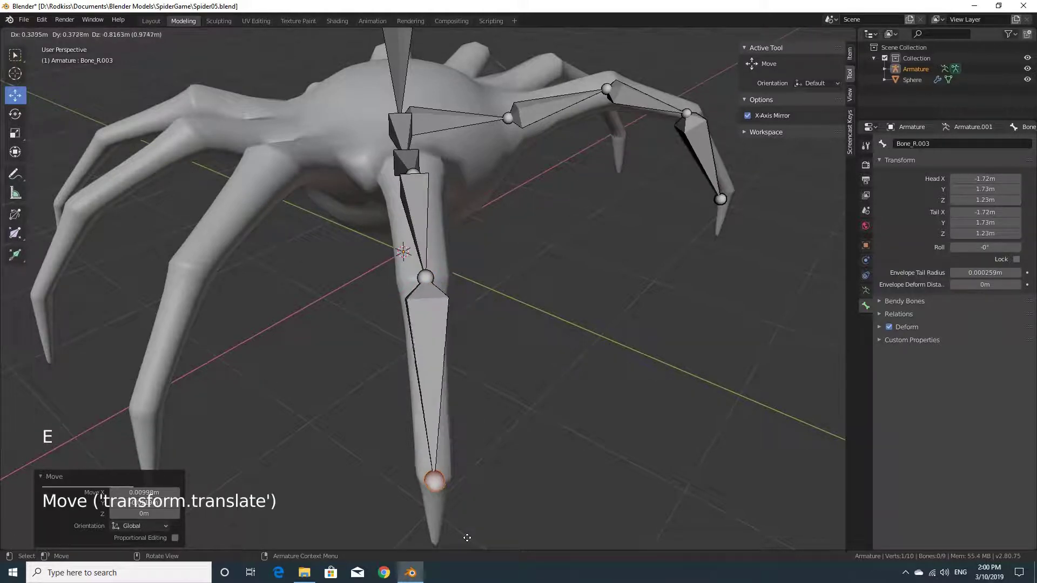
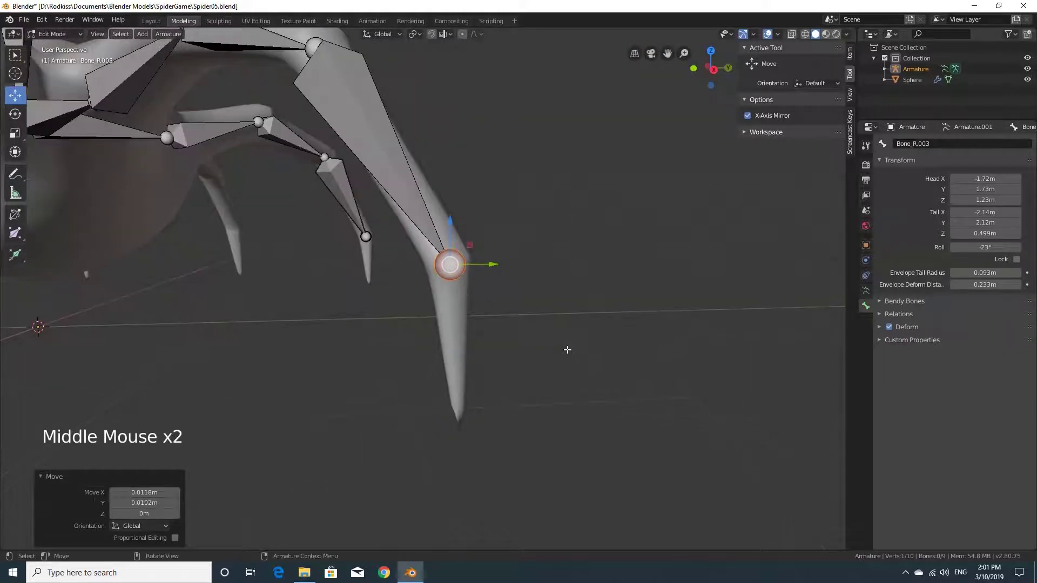
key("KP_3")
key("e")
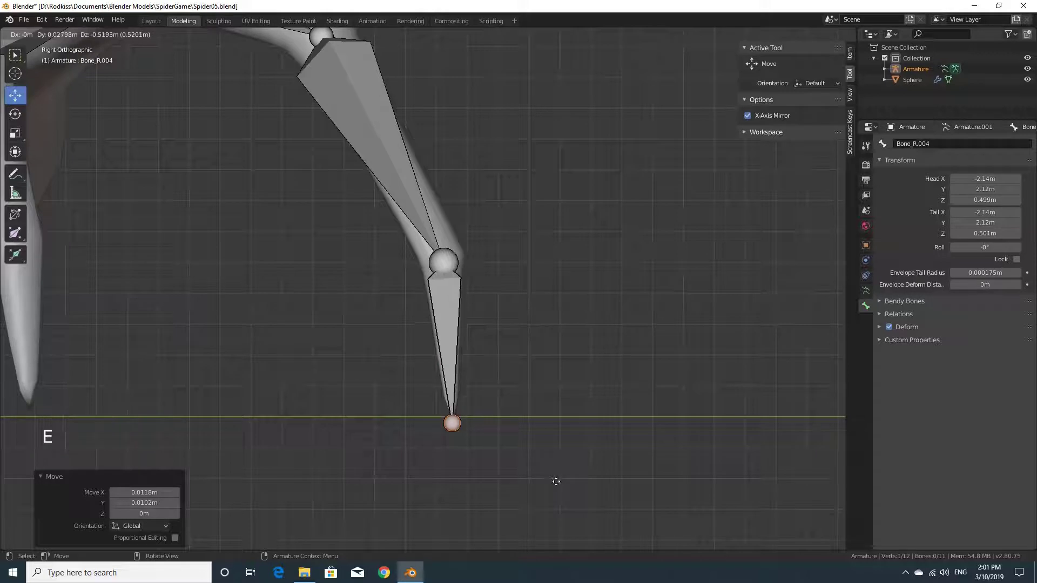
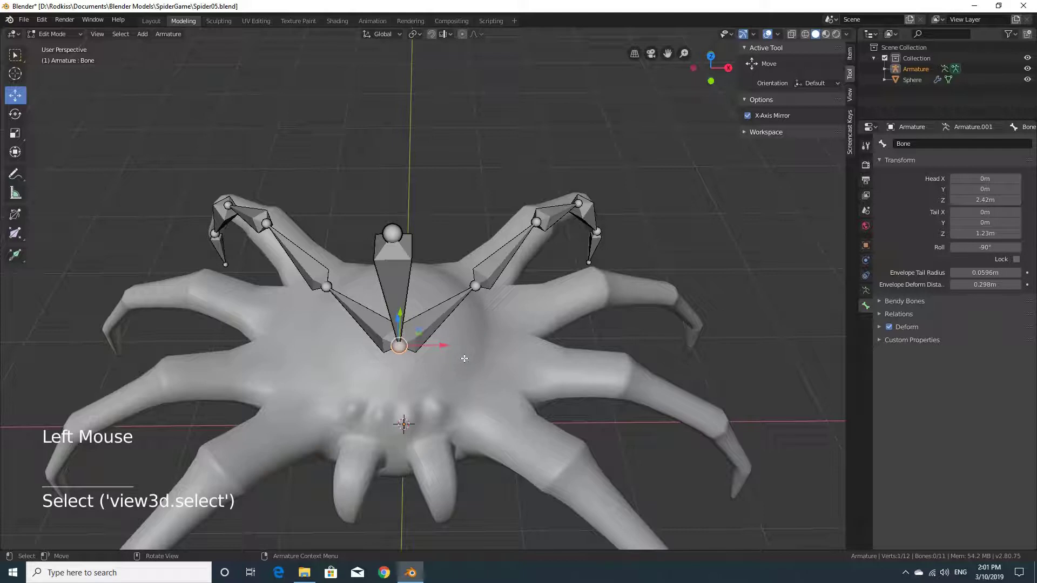
Extrude Bone.001 from the root bone to start chains for the remaining legs.
key("e")
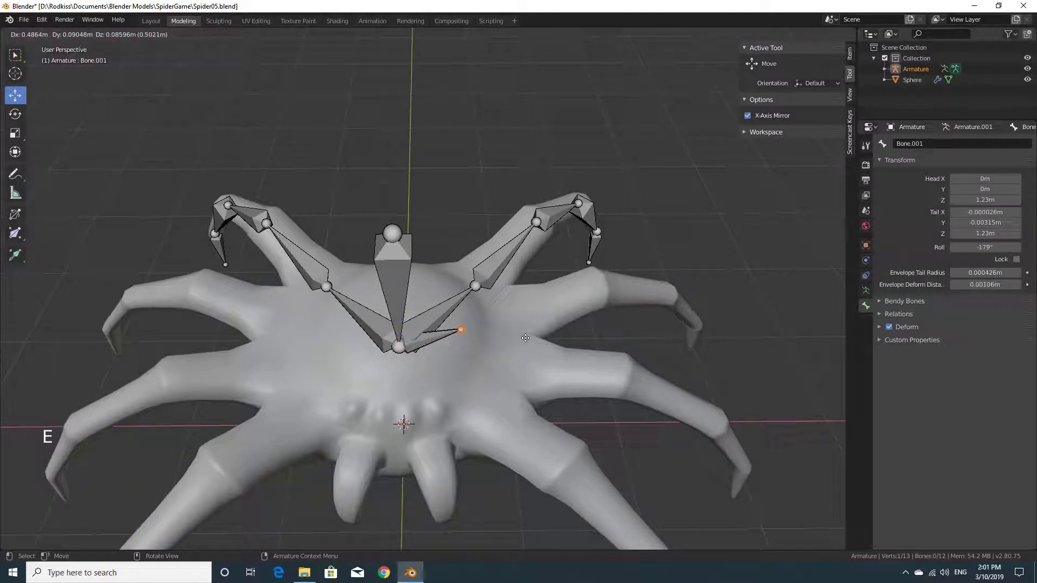
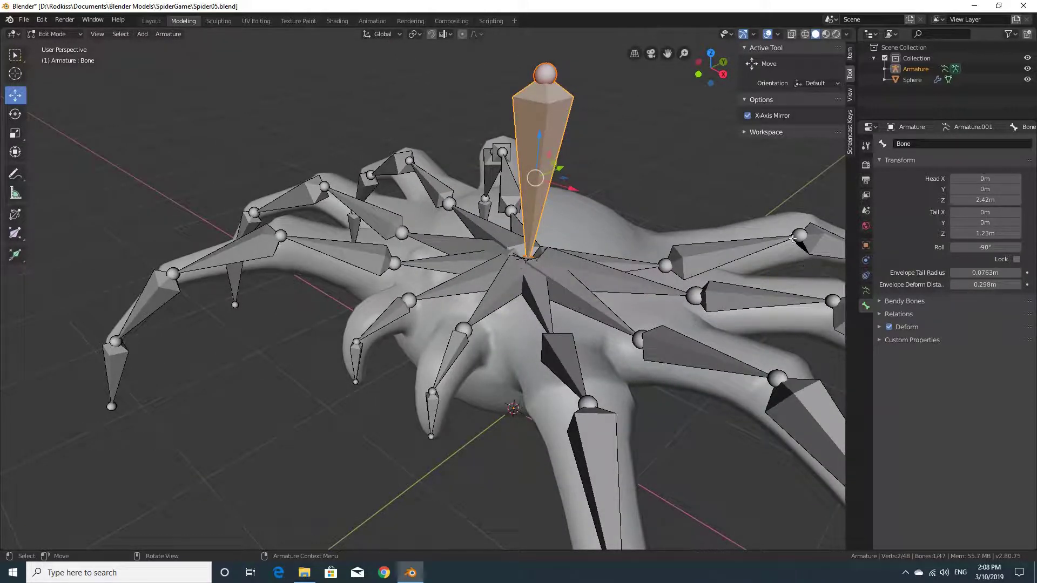
Switch off Deform for the central upright root bone.
left_click(868, 310)
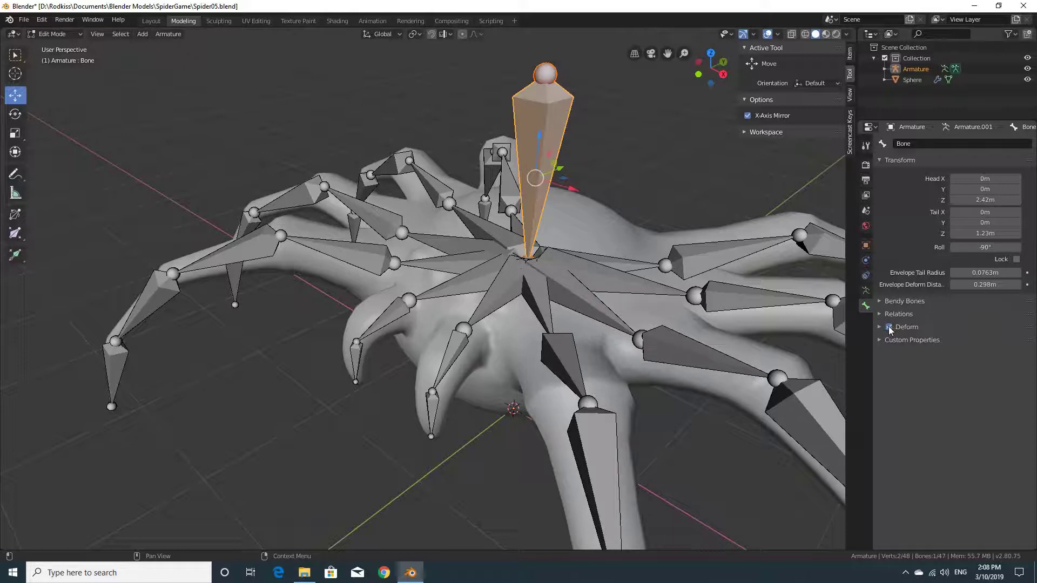
left_click(891, 330)
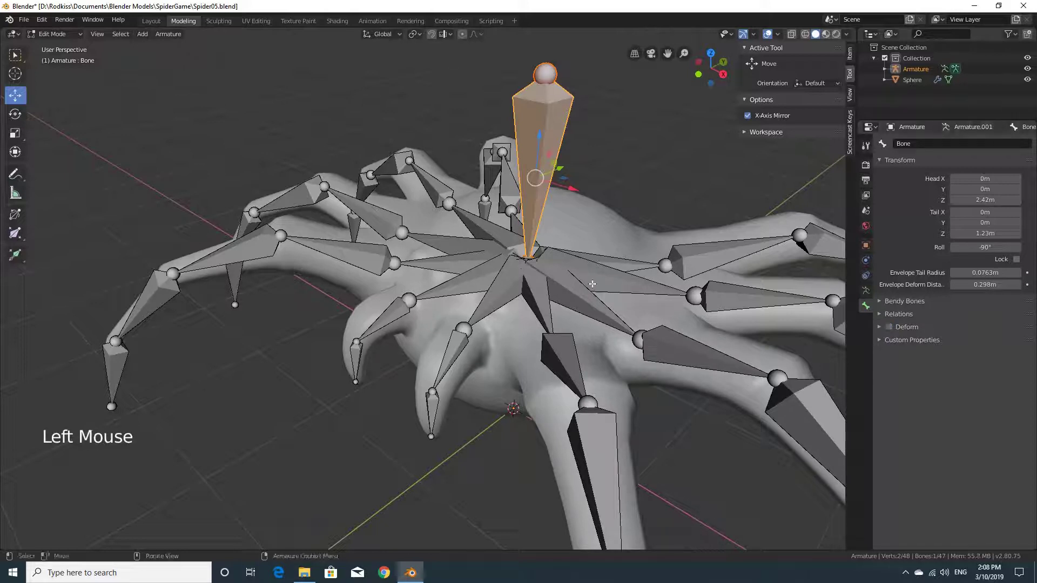
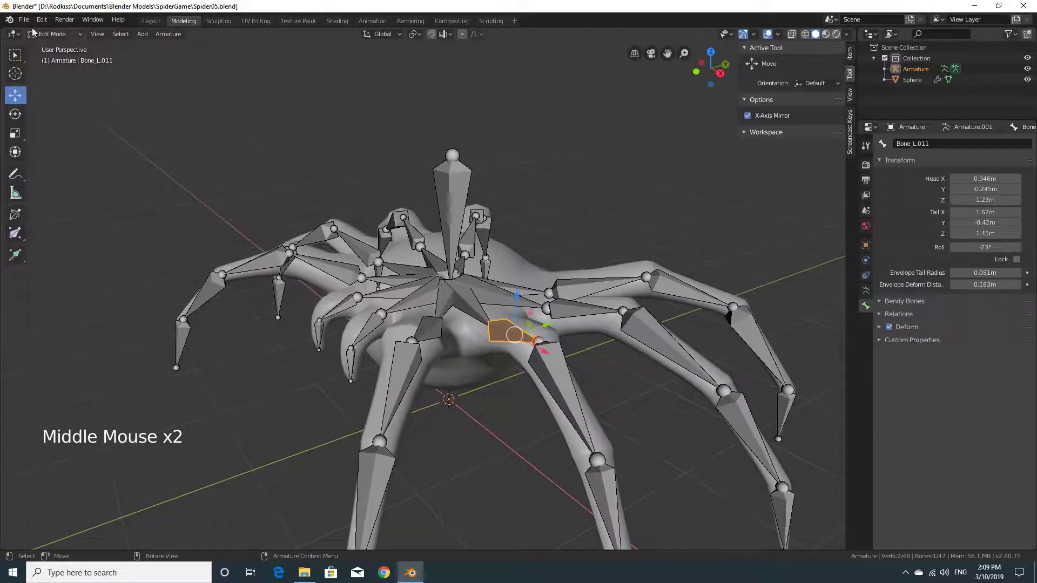
Save the rigged spider scene as Spider06.blend.
left_click(28, 23)
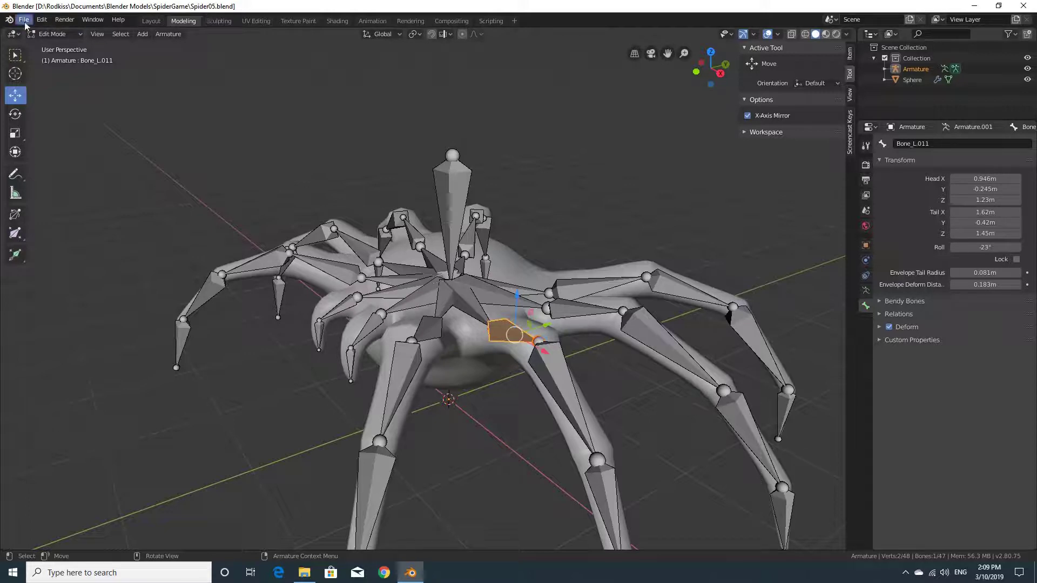
left_click(26, 27)
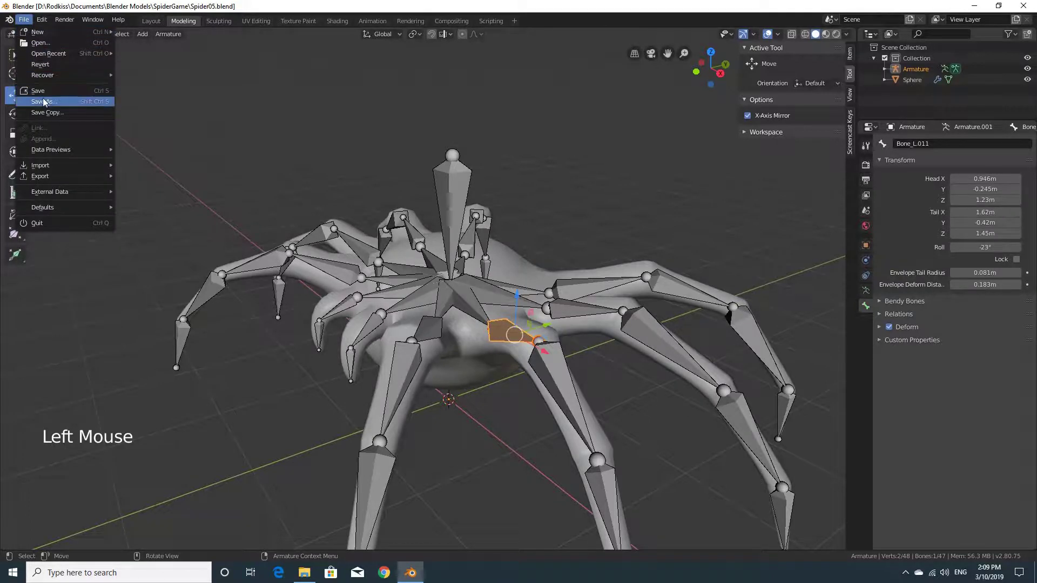
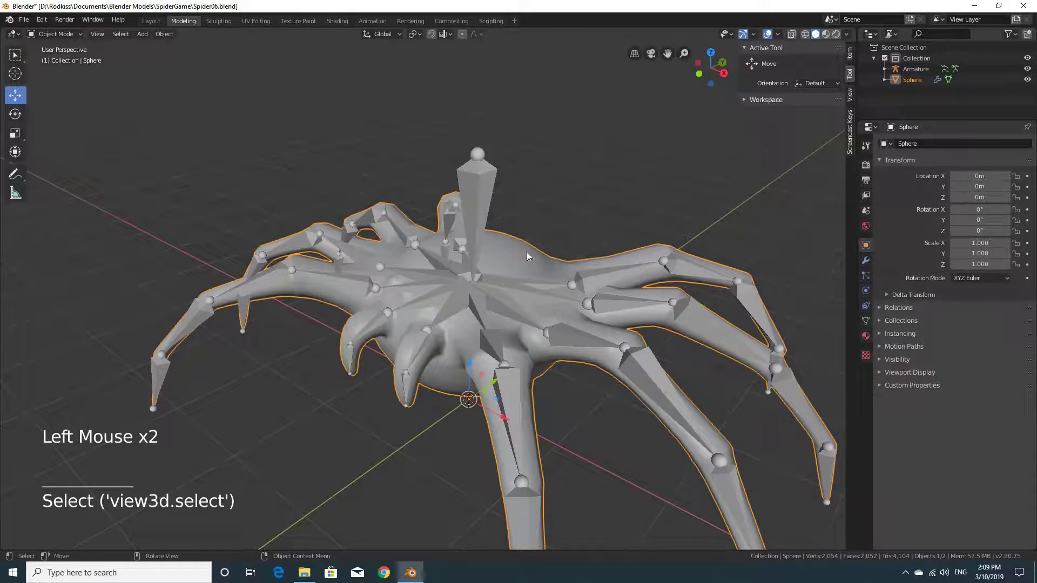
Parent the Sphere mesh to the armature with Armature Deform (Ctrl+P) and inspect the result.
left_click(477, 200)
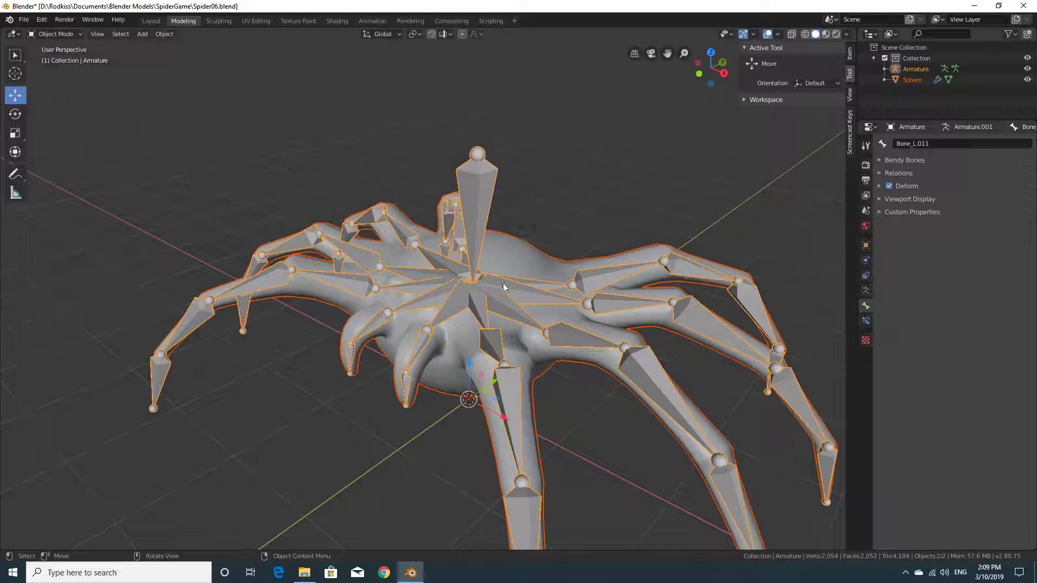
key("ctrl+p")
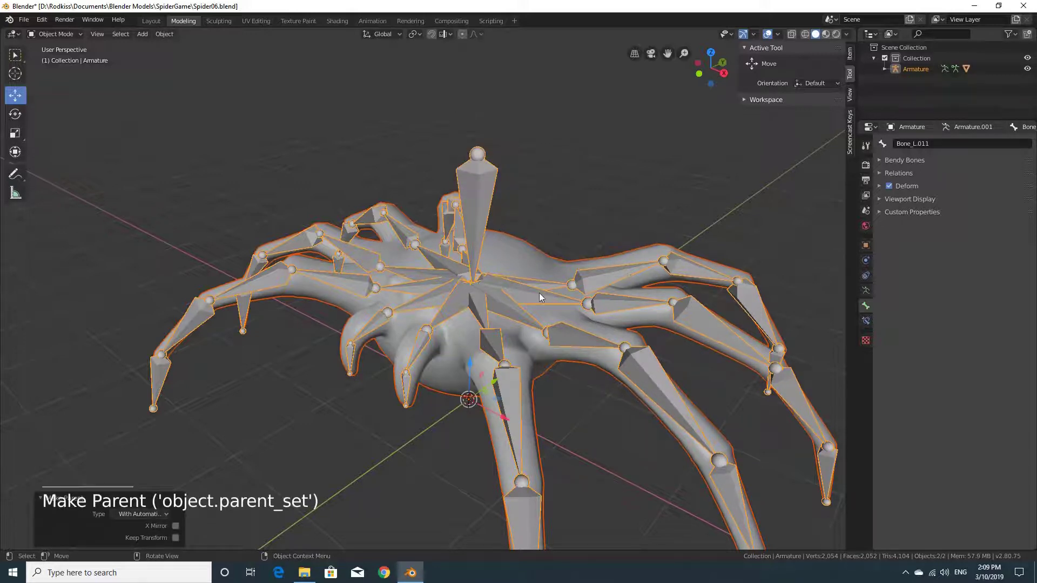
middle_click(553, 297)
middle_click(588, 309)
middle_click(559, 305)
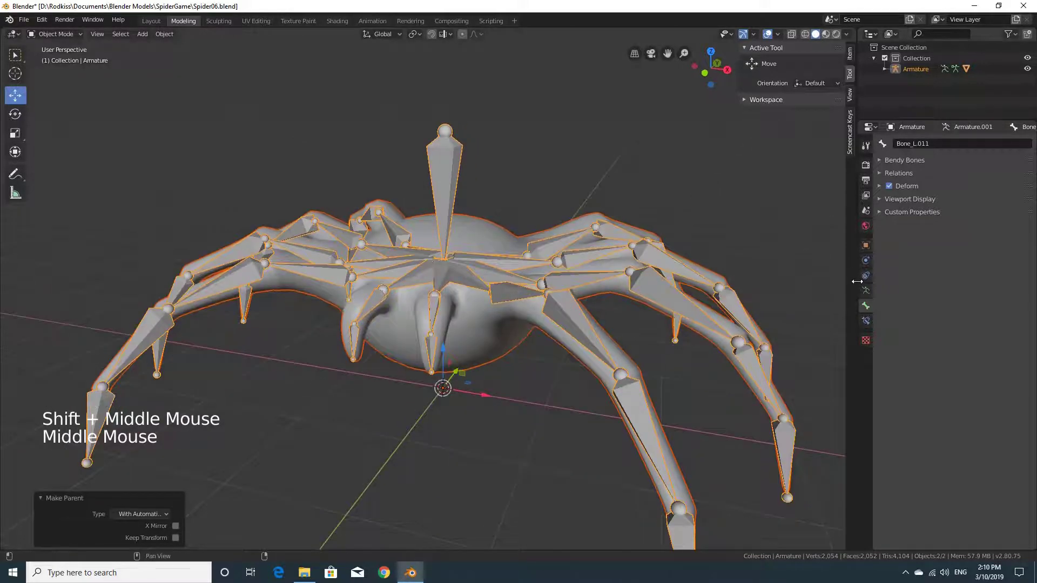
scroll("up", 3)
middle_click(645, 261)
scroll("down", 3)
middle_click(642, 306)
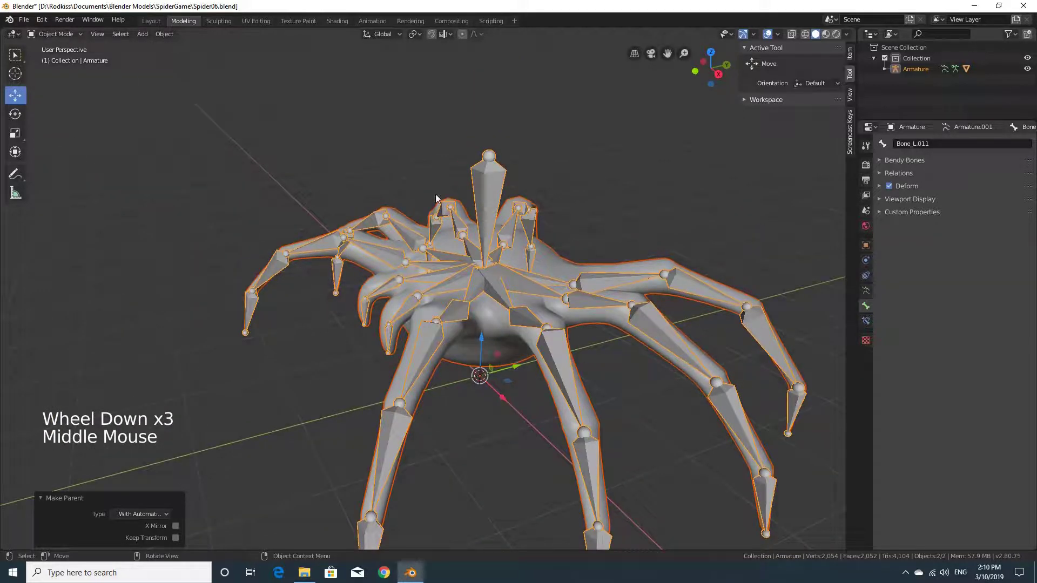
Switch the armature into Pose Mode and test-rotate a leg bone, then reset it.
left_click(479, 188)
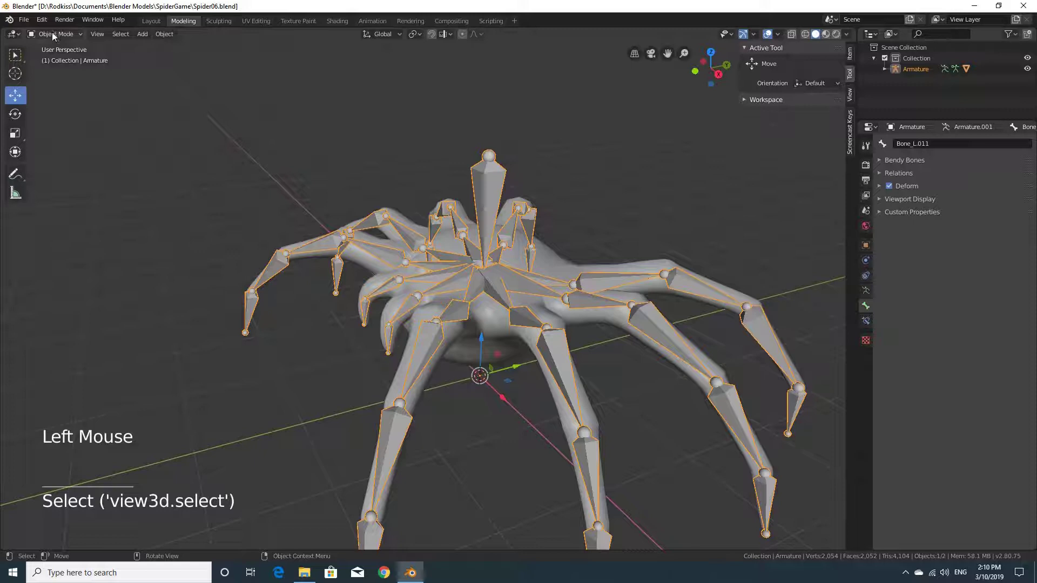
left_click(54, 36)
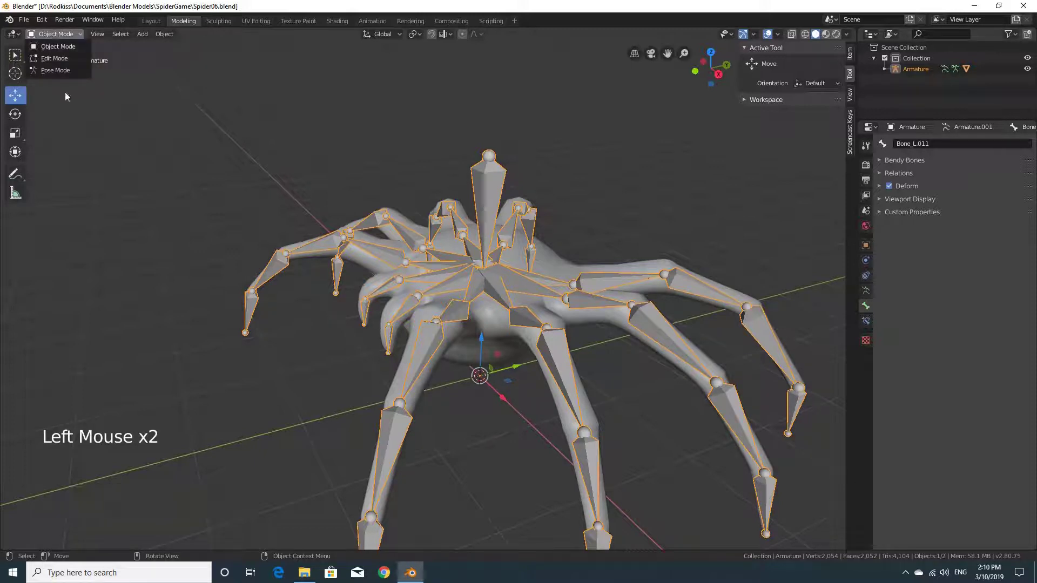
middle_click(685, 351)
left_click(552, 207)
key("r")
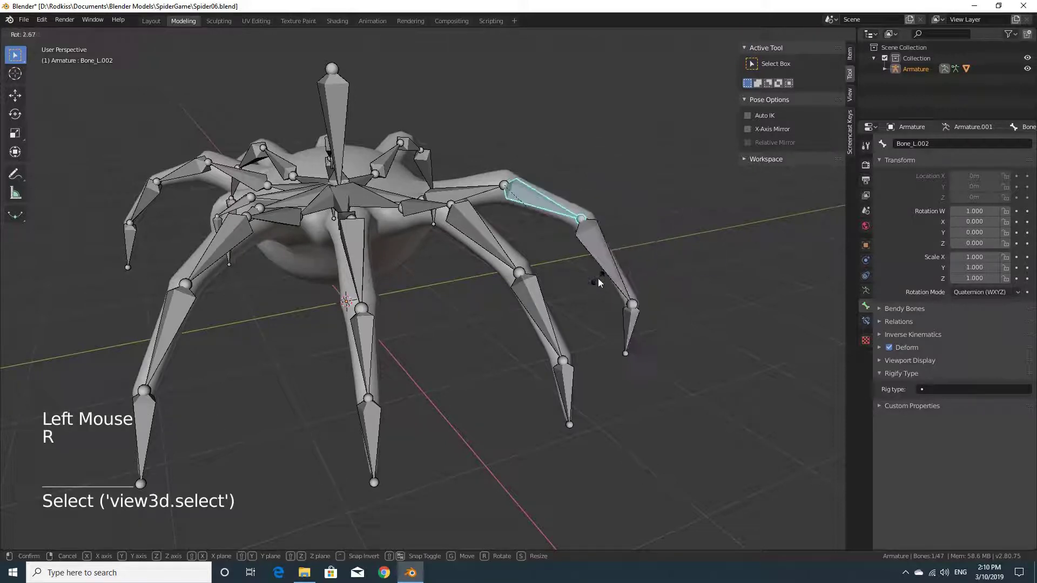
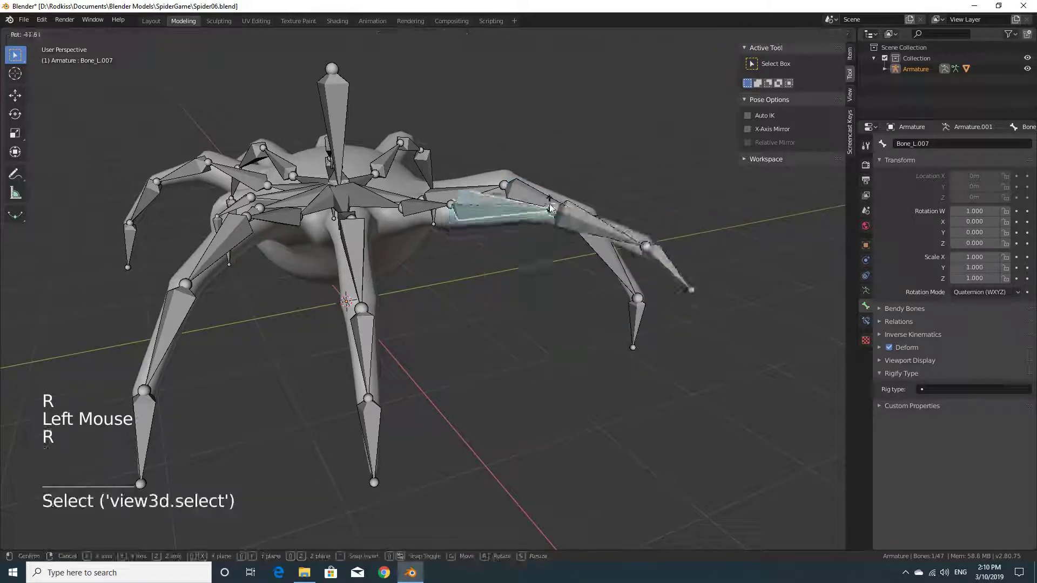
left_click(357, 264)
key("r")
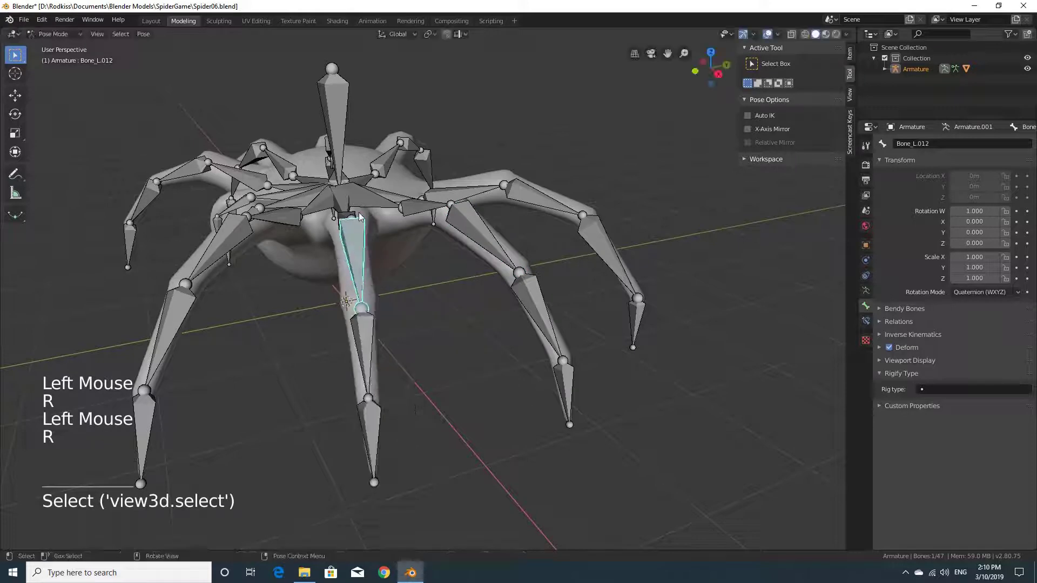
Rotate several upper leg bones to check the mesh deforms with them.
left_click(415, 216)
left_click(415, 214)
key("r")
left_click(573, 382)
key("r")
left_click(173, 334)
key("r")
Test-rotate the leg bones underneath the body to confirm deformation.
middle_click(207, 287)
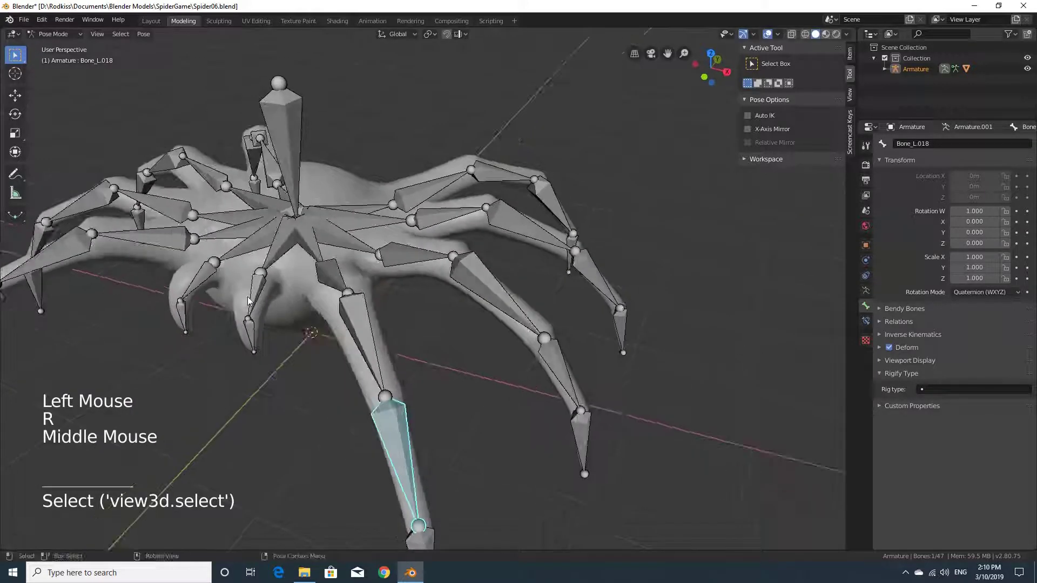
left_click(251, 301)
key("r")
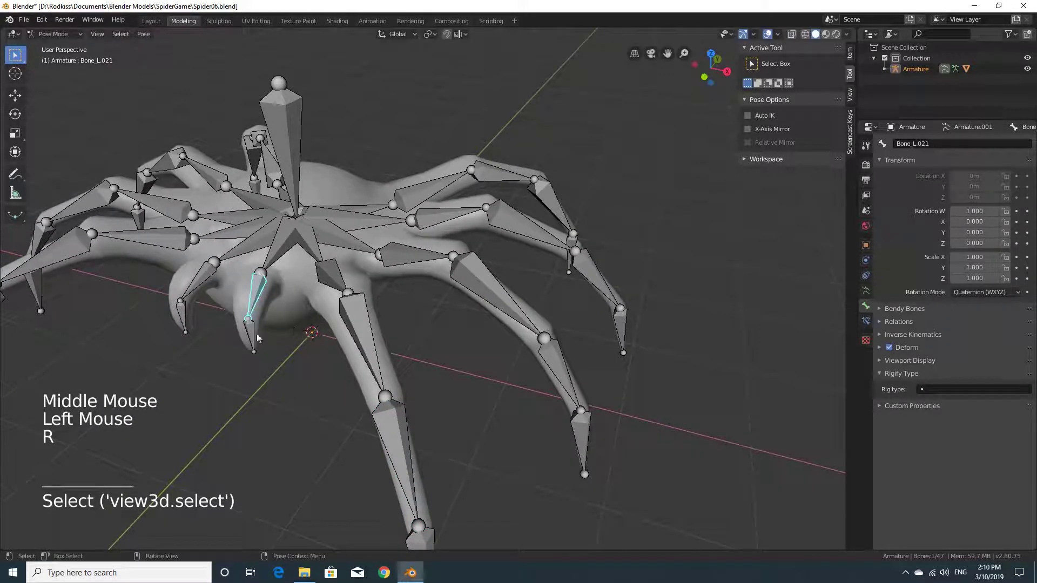
left_click(254, 338)
key("r")
left_click(199, 287)
key("r")
left_click(188, 319)
key("r")
Save the parented rig to Spider06.blend with the armature in pose mode.
middle_click(350, 306)
scroll("down", 3)
middle_click(532, 387)
middle_click(512, 368)
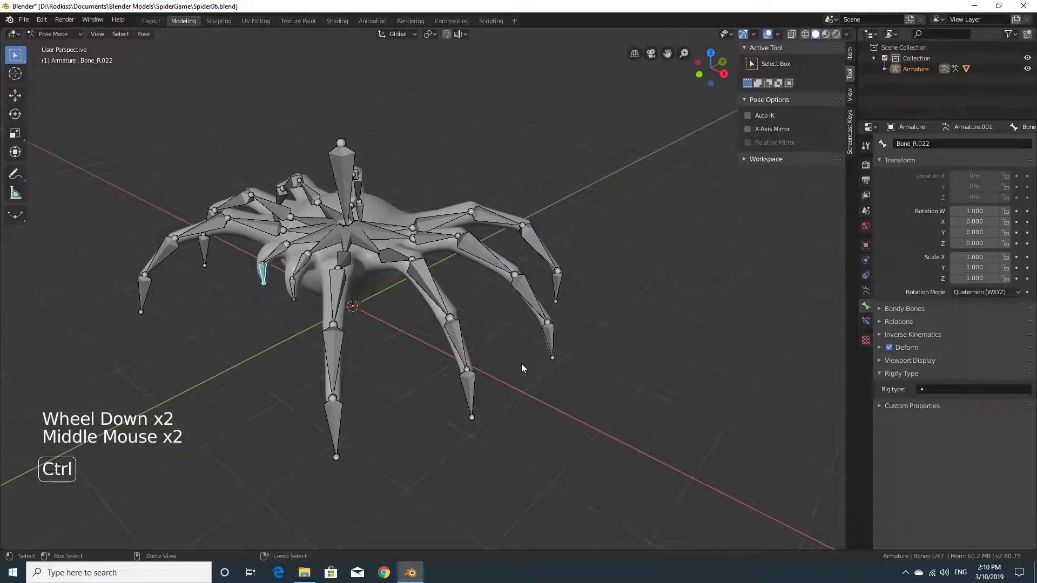
key("ctrl+s")
scroll("up", 3)
middle_click(534, 361)
Select the leg tip bone Bone_L.019 and orbit around the spider to inspect it.
left_click(552, 340)
middle_click(589, 392)
middle_click(449, 344)
middle_click(434, 336)
left_click(418, 410)
middle_click(480, 415)
middle_click(558, 388)
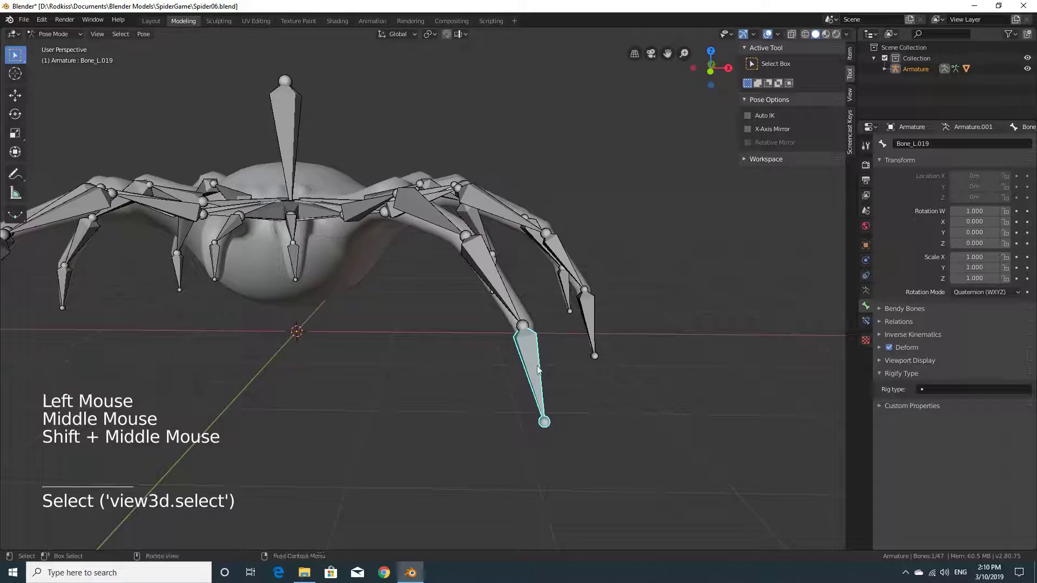
middle_click(586, 386)
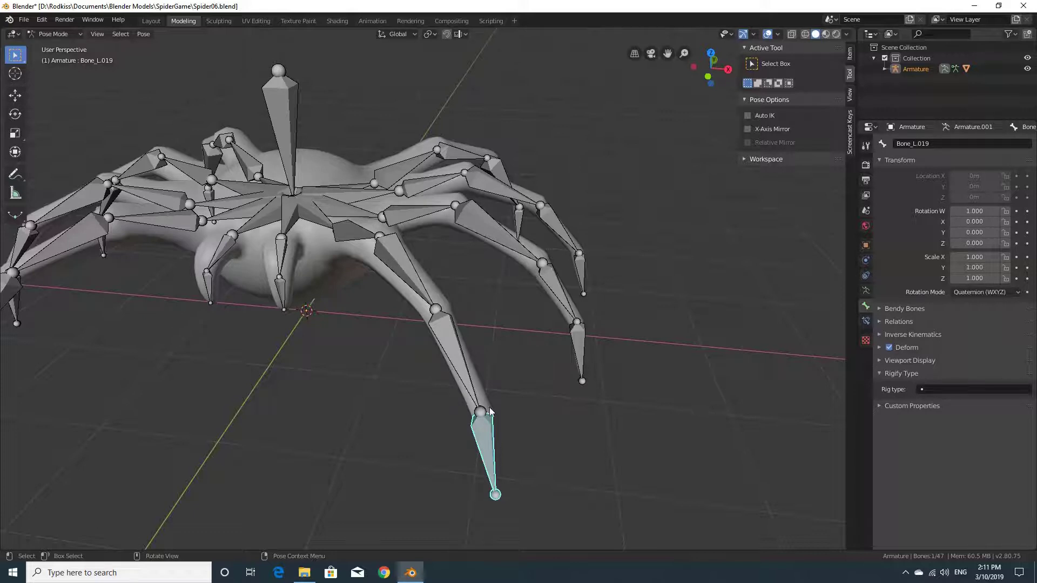
middle_click(573, 359)
middle_click(410, 325)
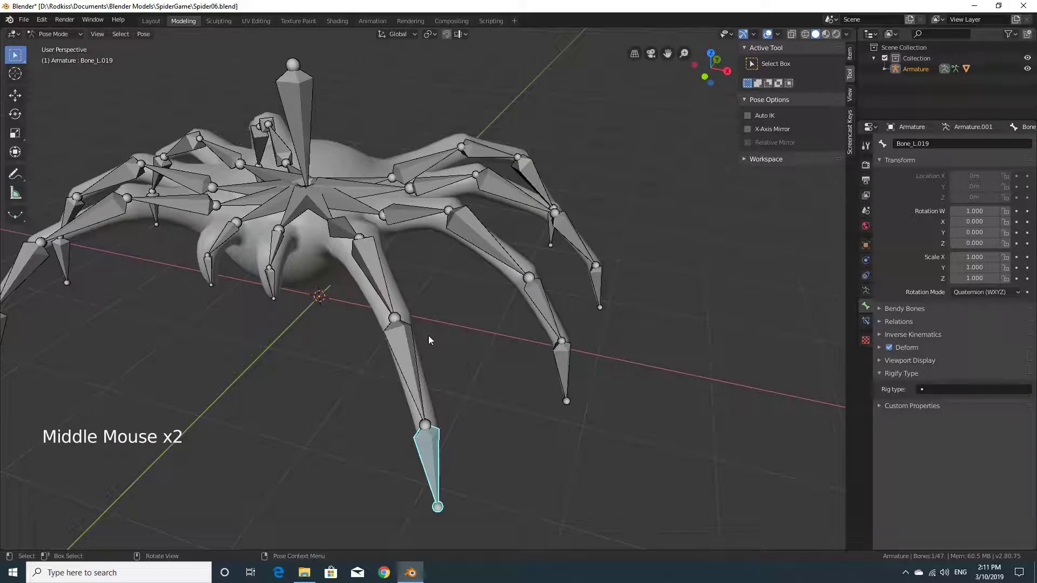
Add an Inverse Kinematics bone constraint to Bone_L.019.
left_click(865, 324)
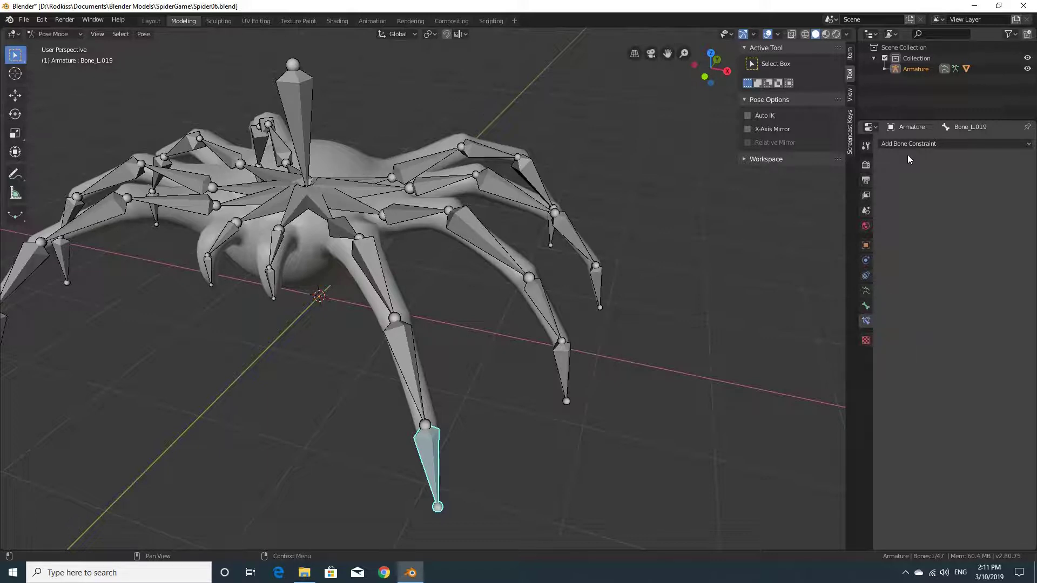
left_click(913, 147)
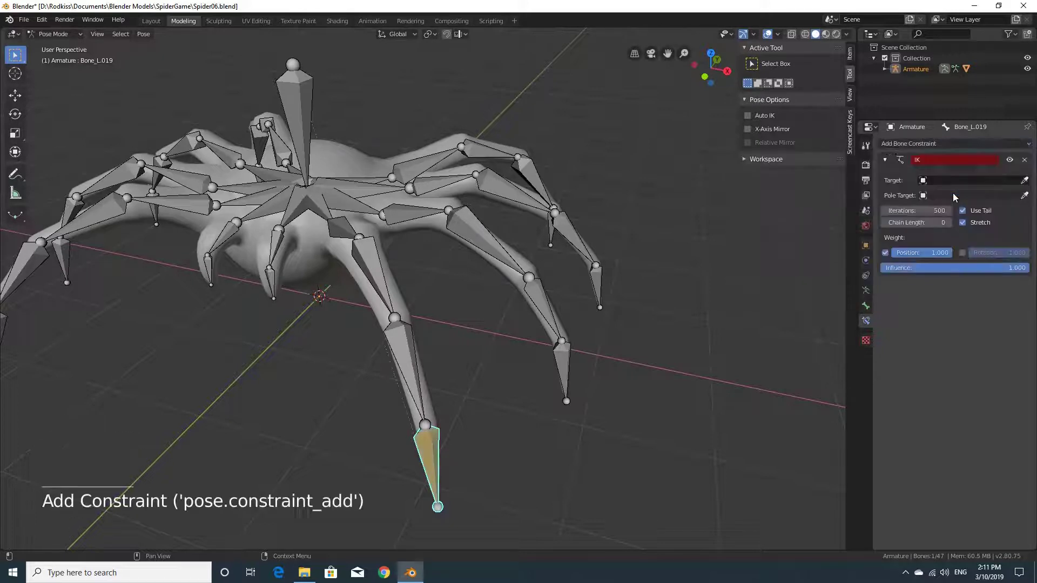
middle_click(585, 332)
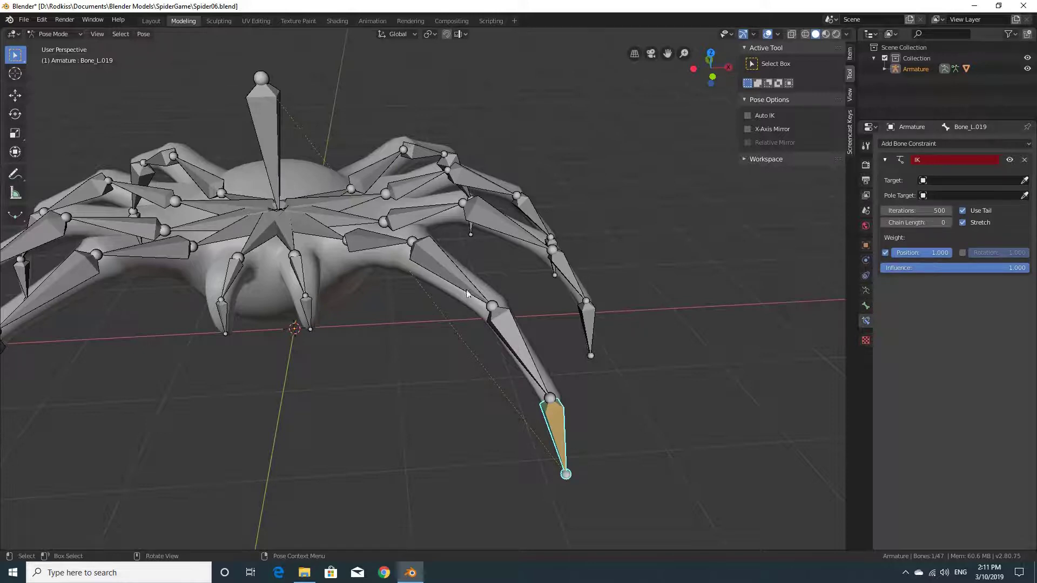
Raise the IK constraint's Chain Length to 4.
left_click(950, 226)
left_click(951, 225)
left_click(950, 225)
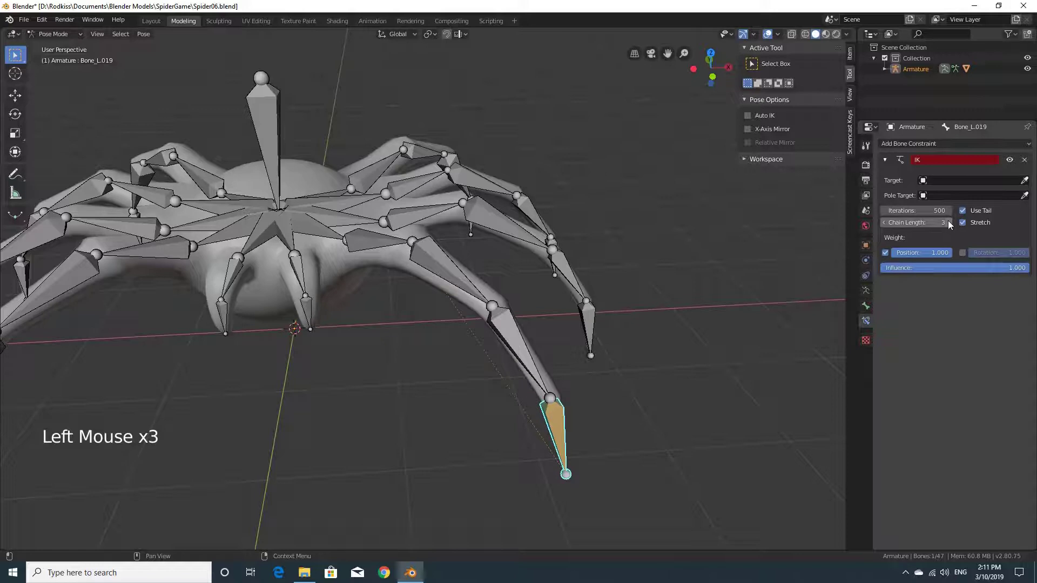
left_click(950, 226)
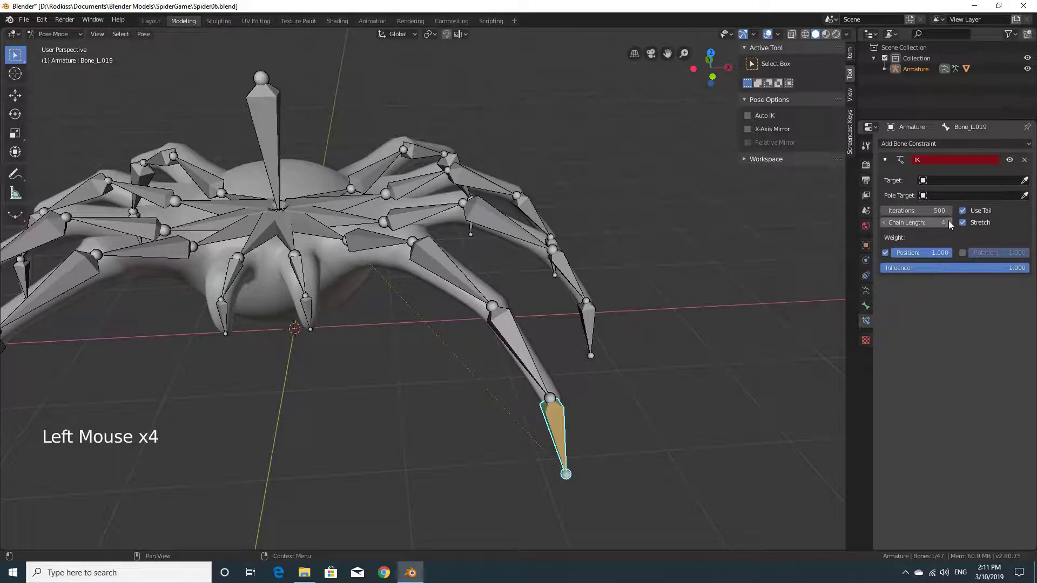
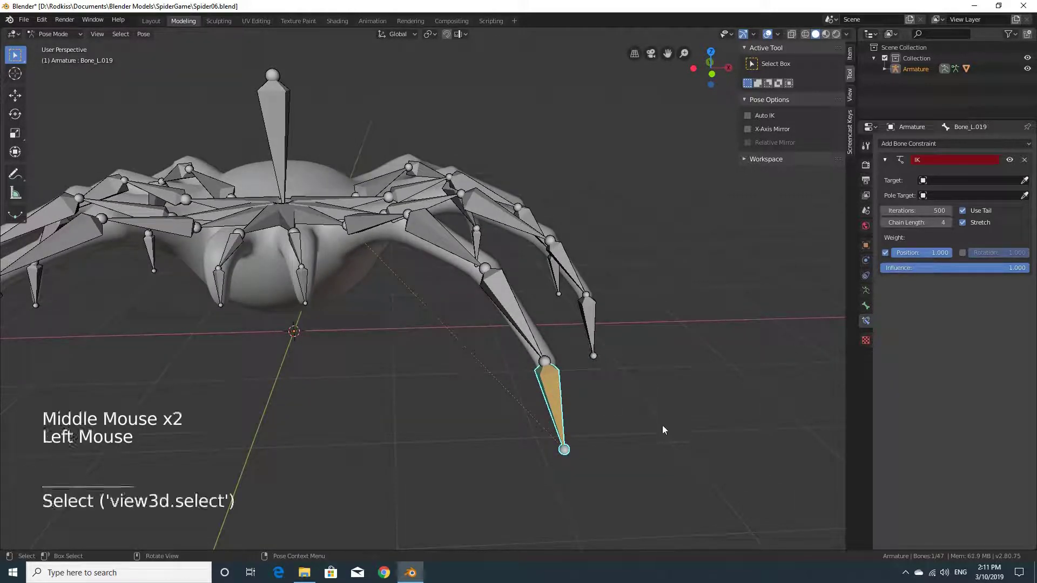
Grab the tip bone to check the IK leg follows, cancel to restore rest, then reach for the mode list.
middle_click(652, 415)
key("g")
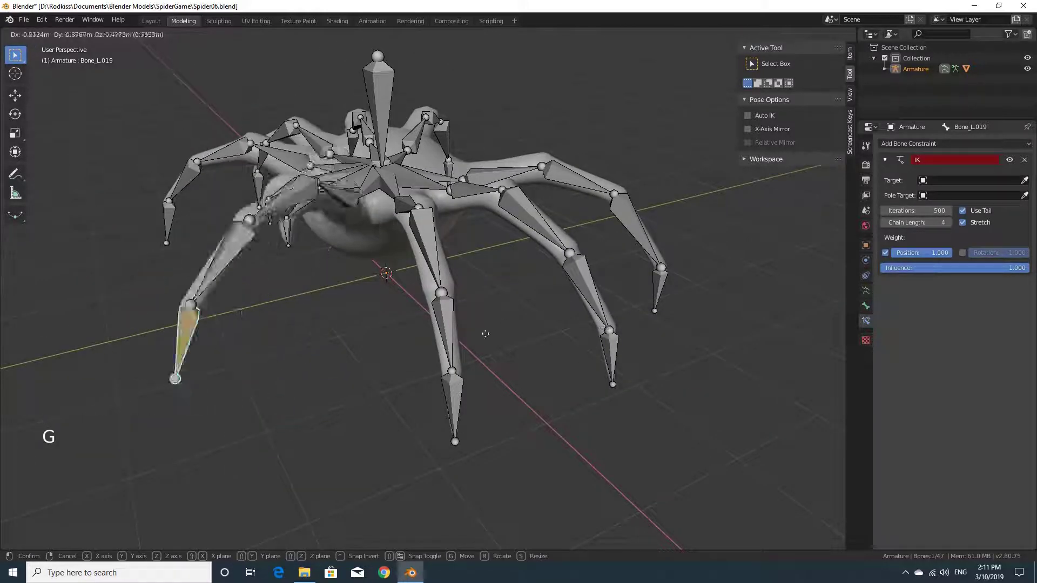
middle_click(432, 422)
key("g")
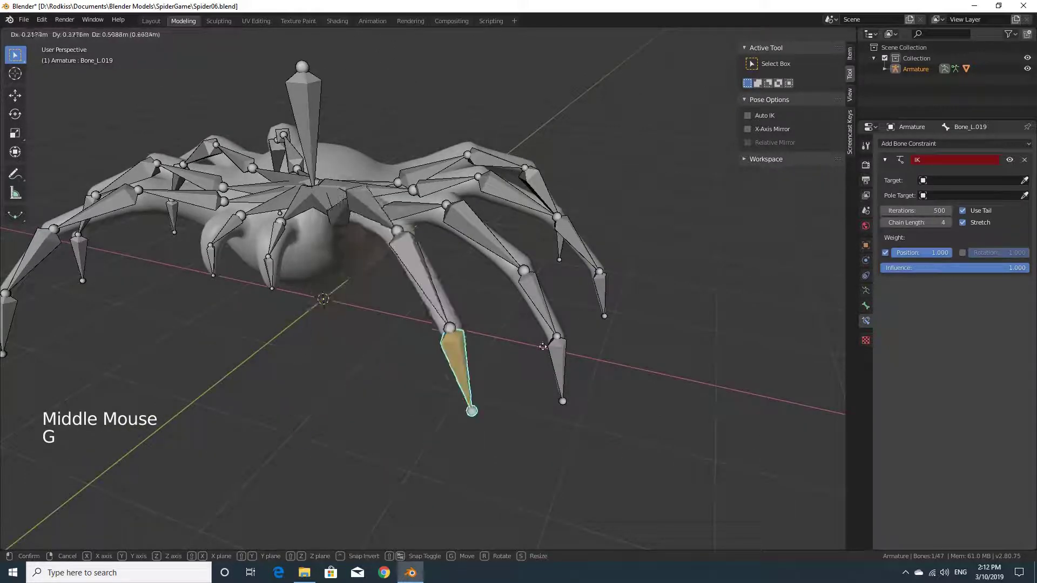
middle_click(620, 430)
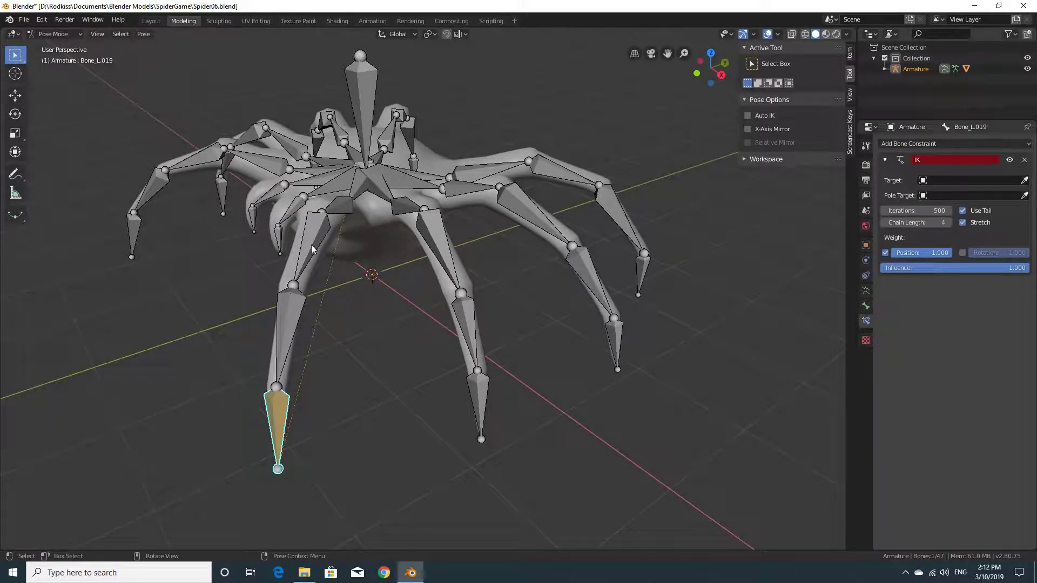
left_click(65, 38)
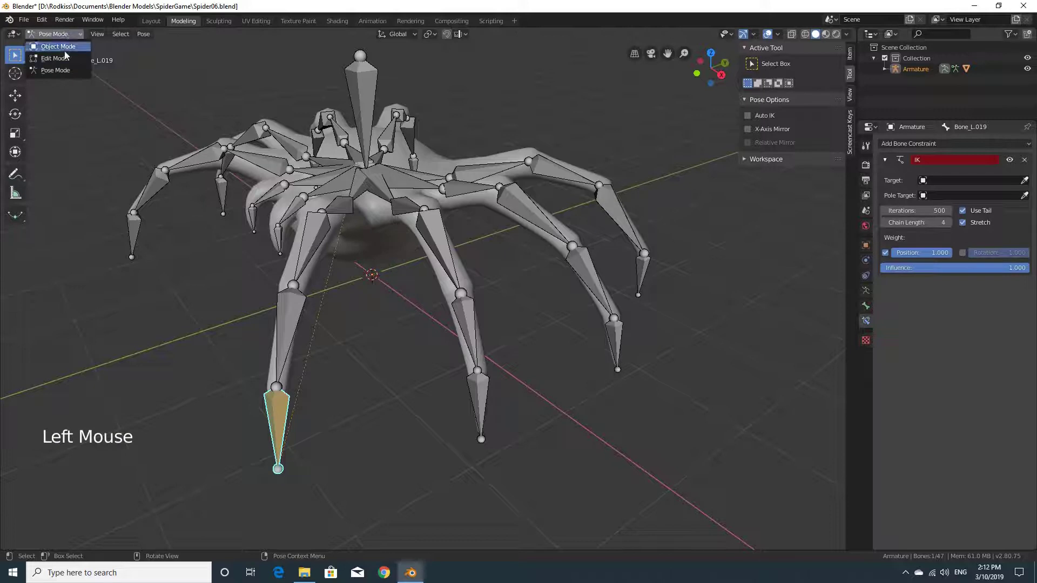
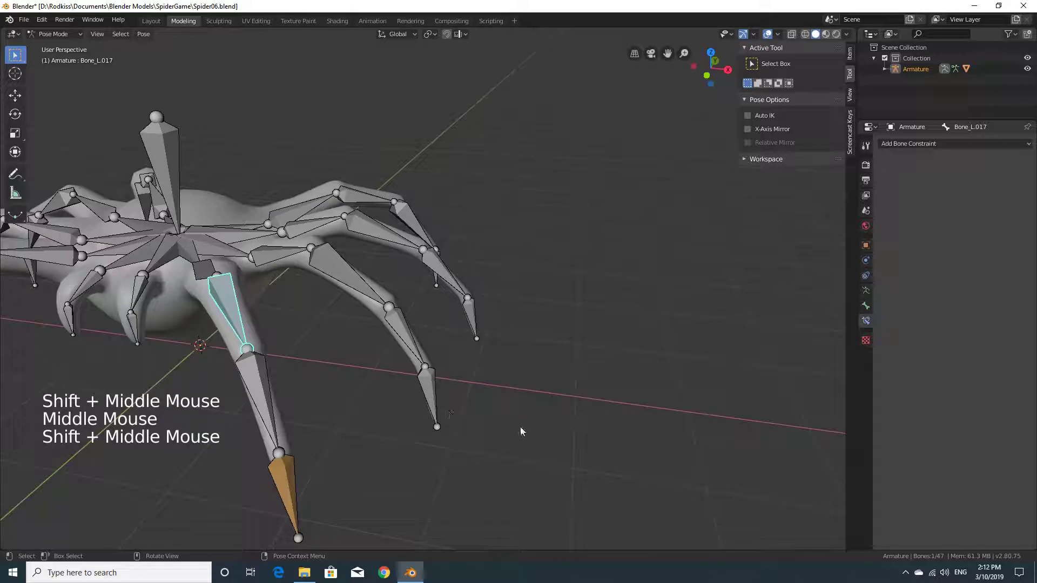
Select tip bone Bone_L.014 and add an Inverse Kinematics constraint to it.
middle_click(525, 434)
left_click(433, 393)
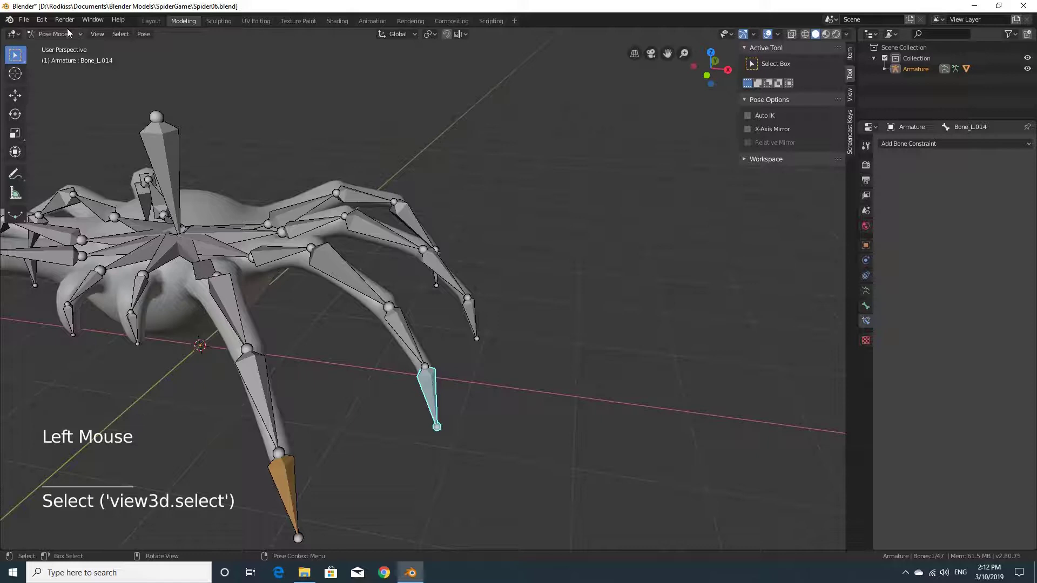
left_click(868, 327)
left_click(923, 146)
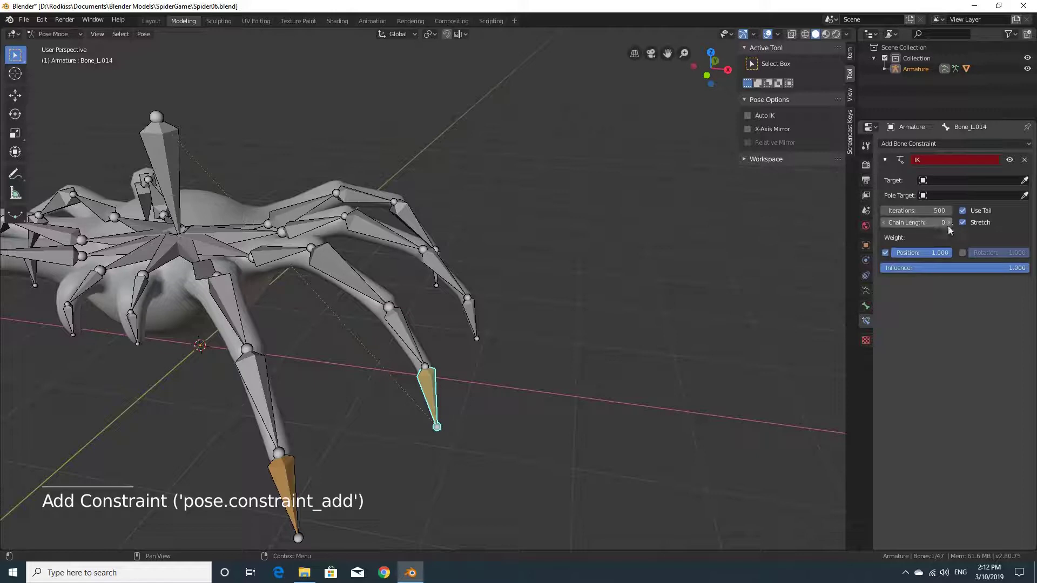
Set Bone_L.014's IK Chain Length to 4 and grab the tip to test the leg follows.
double_click(955, 226)
left_click(952, 227)
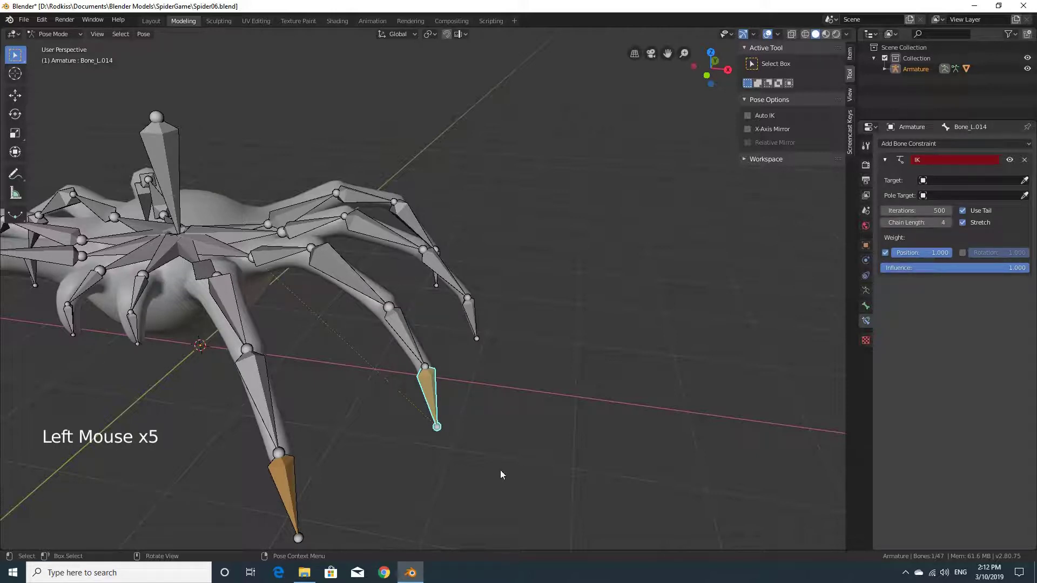
key("g")
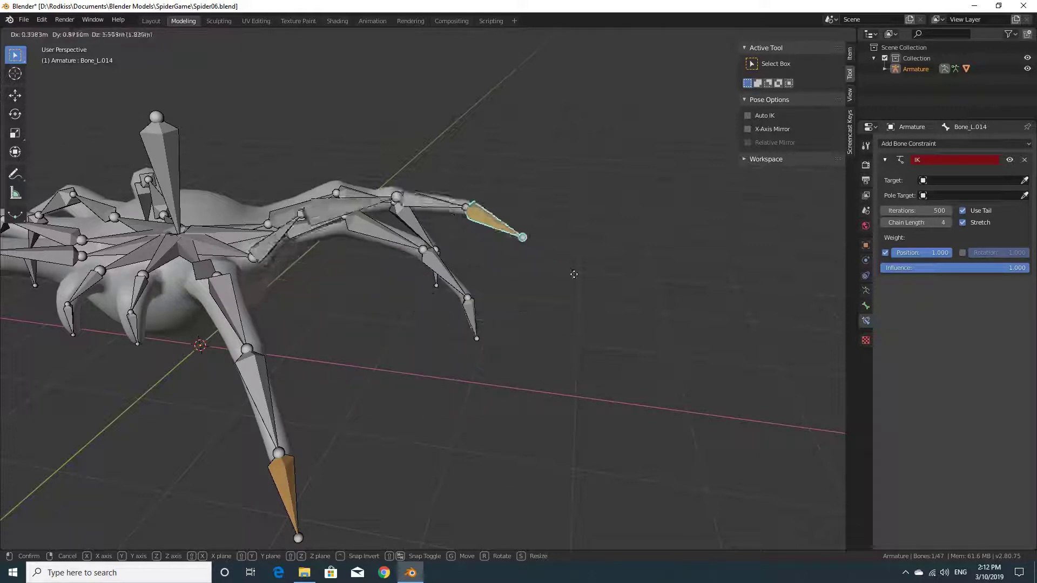
middle_click(549, 439)
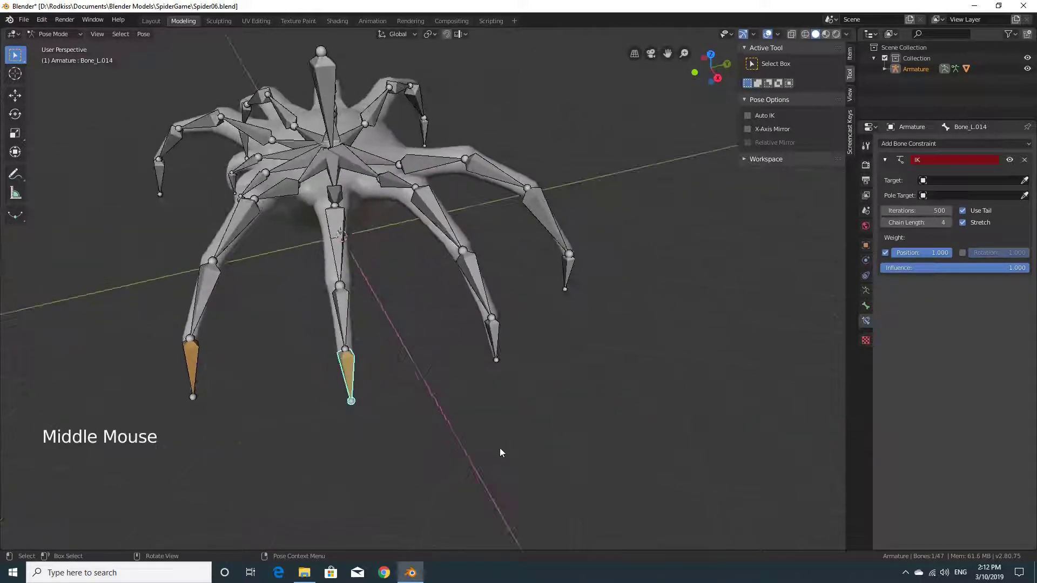
middle_click(536, 429)
left_click(496, 335)
middle_click(580, 424)
middle_click(492, 378)
middle_click(534, 391)
middle_click(602, 400)
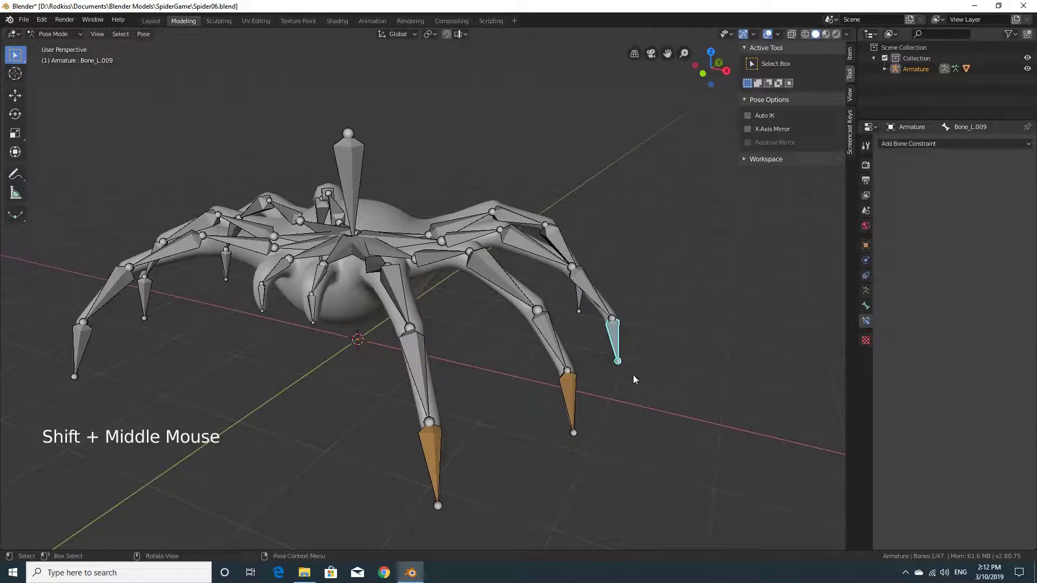
middle_click(632, 401)
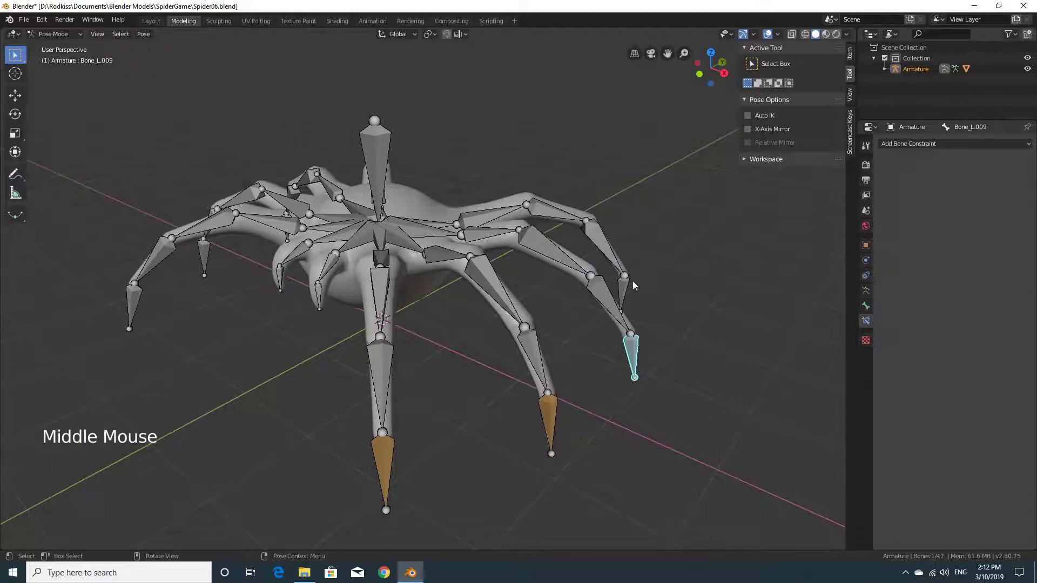
middle_click(291, 377)
middle_click(308, 400)
middle_click(496, 379)
middle_click(528, 389)
middle_click(617, 430)
middle_click(528, 437)
middle_click(504, 393)
middle_click(534, 379)
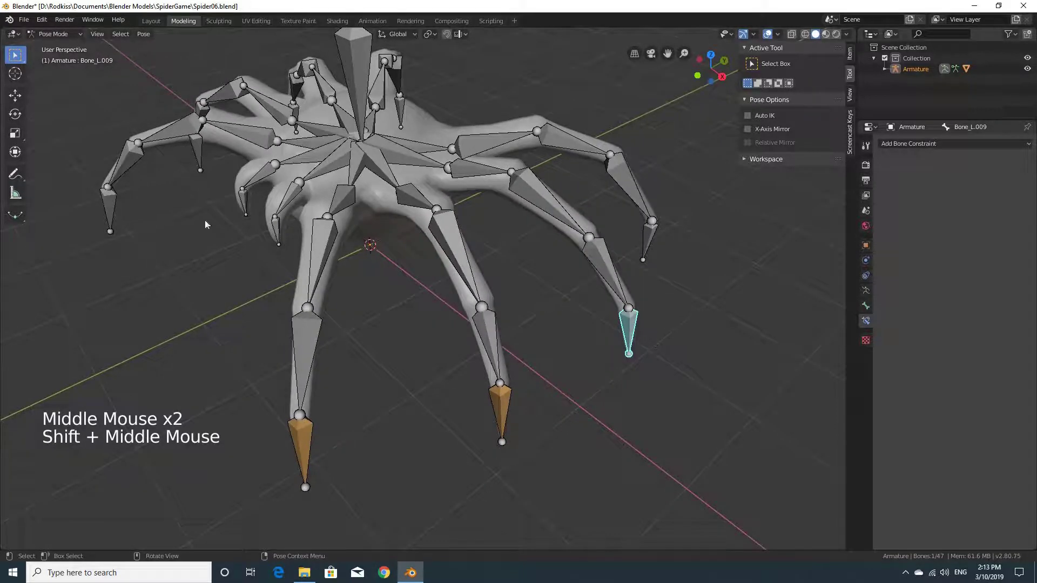